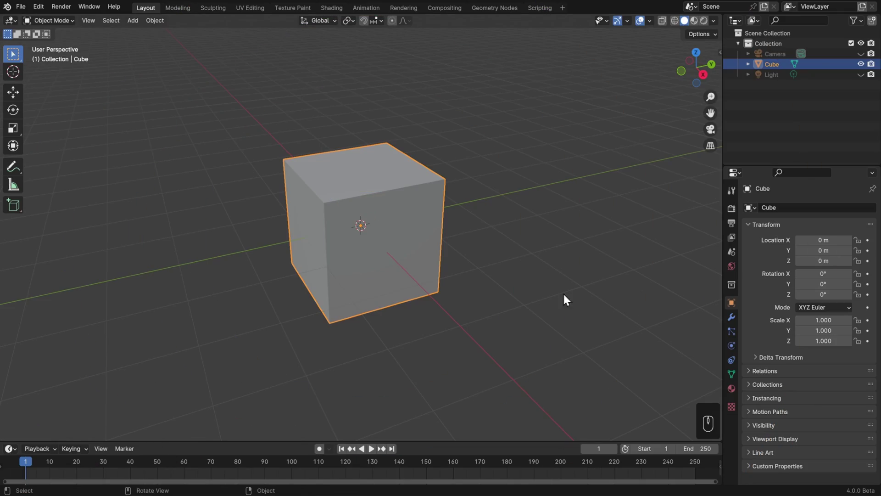
# - Bevel all edges of the selected cube with many segments in Edit Mode, undoing an accidental stretch
pyautogui.click(409, 224)
pyautogui.press('Tab')
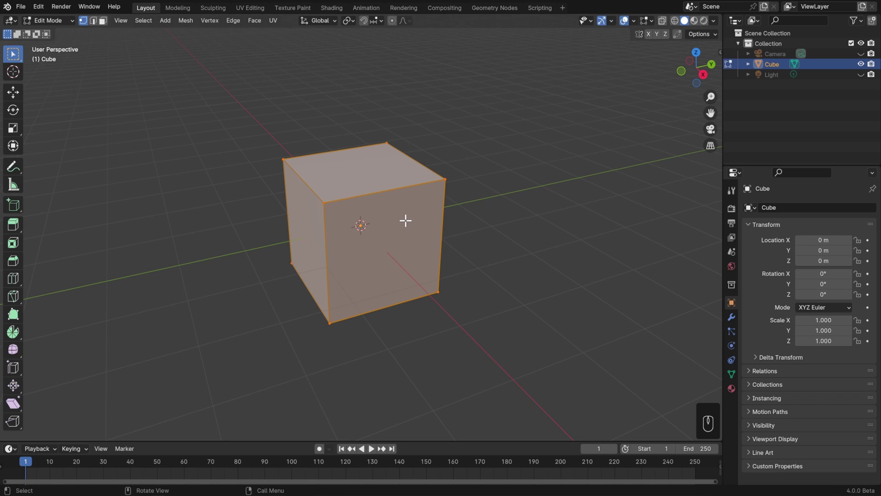
pyautogui.press('ctrl+b')
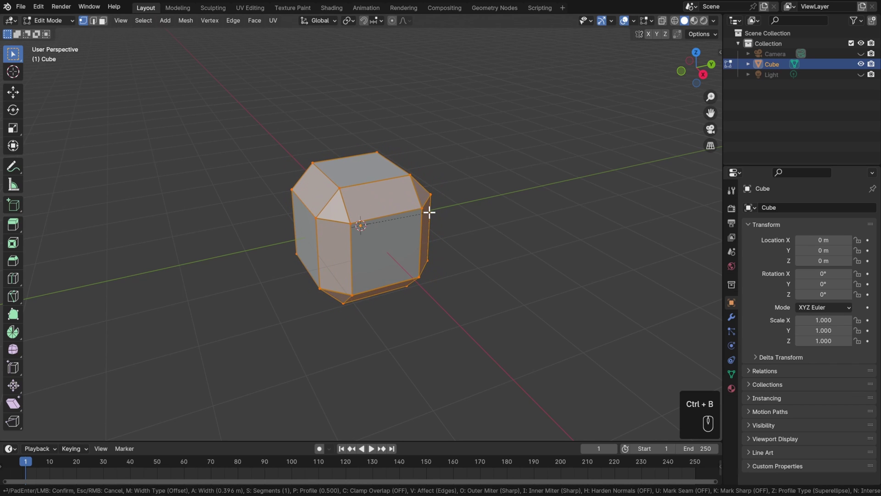
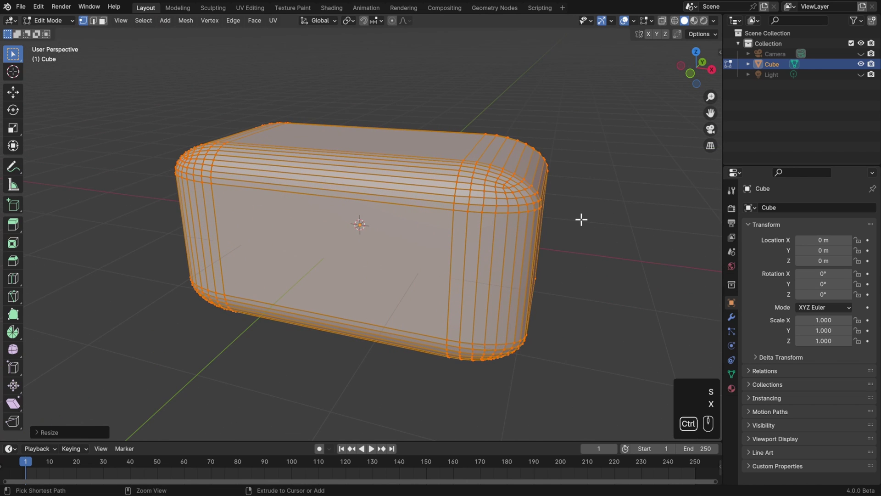
pyautogui.press('ctrl+z')
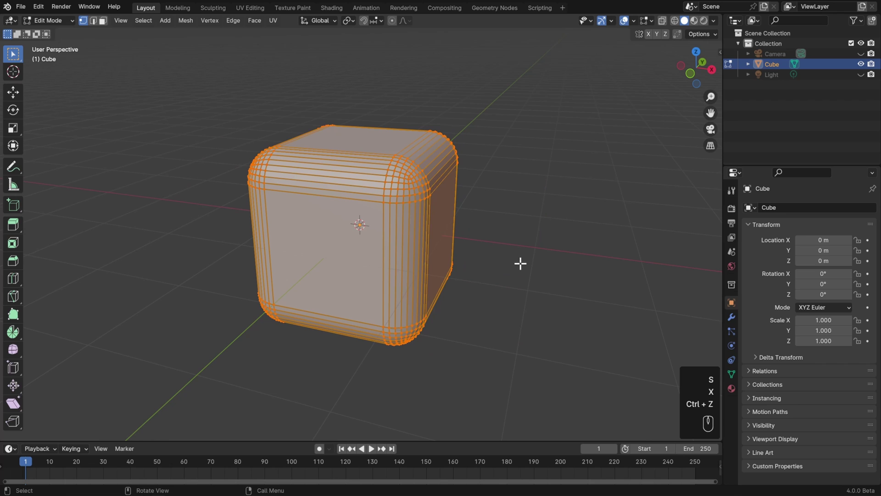
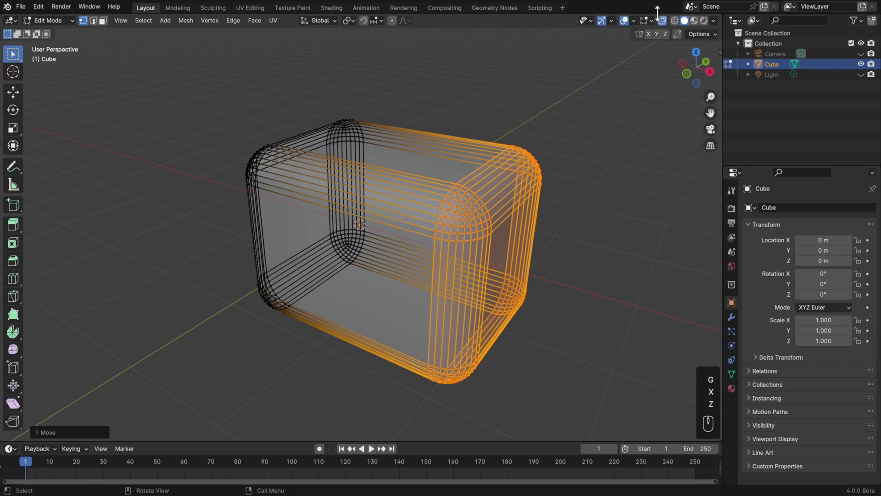
# - Add two edge loops across the rounded box and extrude the middle band outward into an arch
pyautogui.click(665, 25)
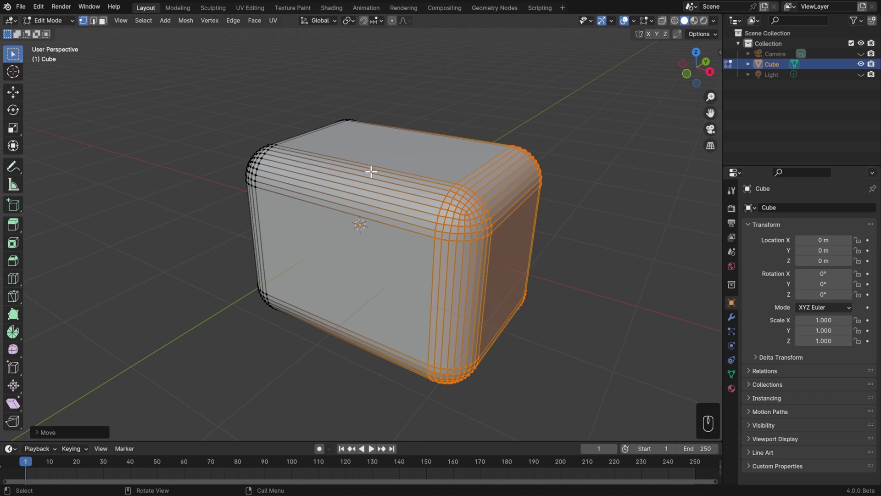
pyautogui.press('ctrl+r')
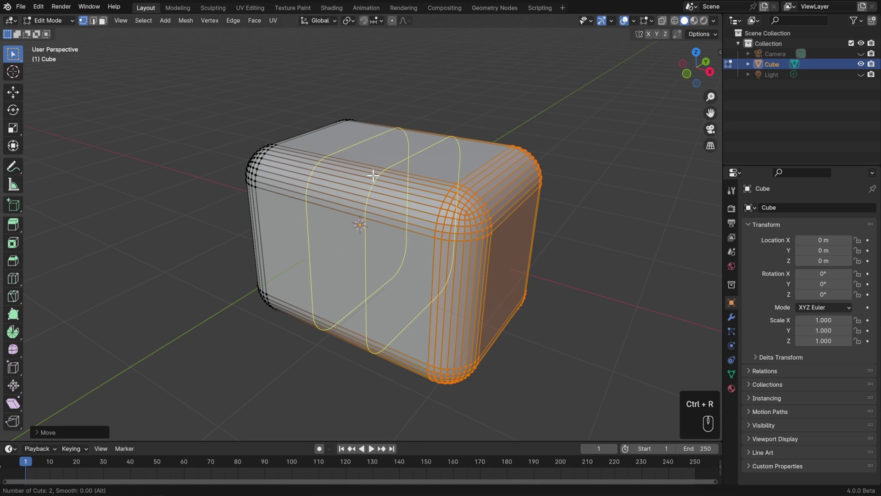
pyautogui.press('Return')
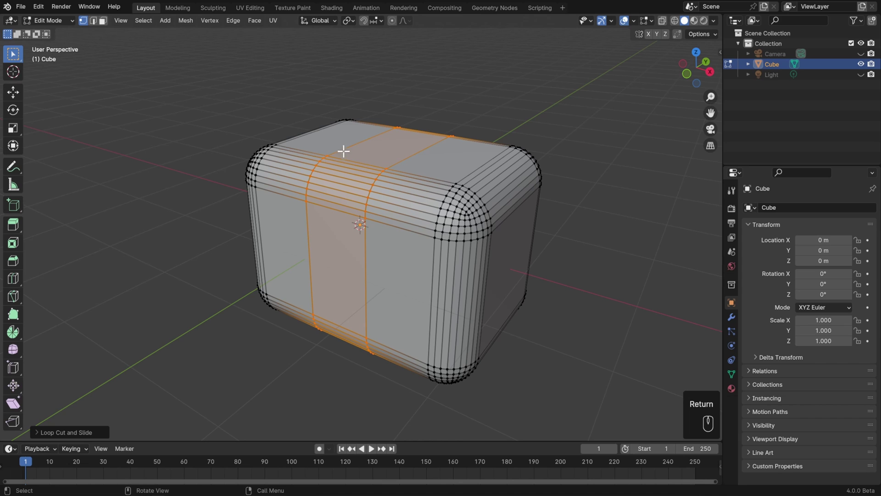
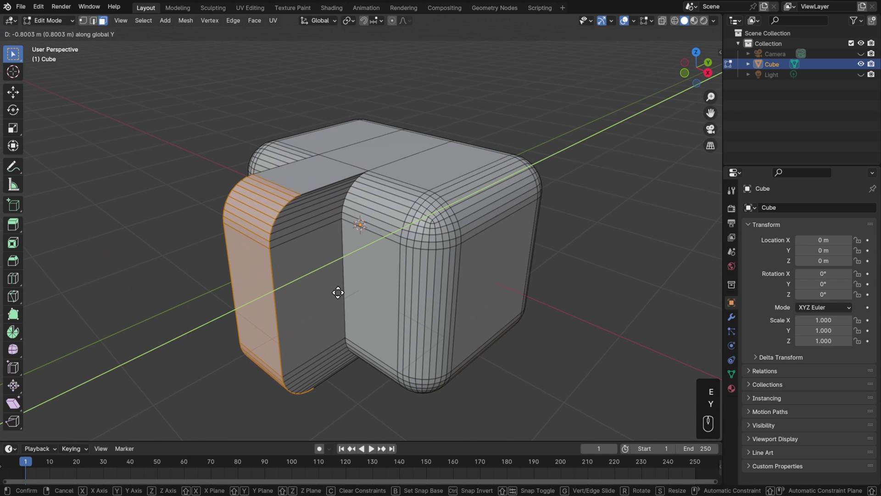
pyautogui.click(339, 293)
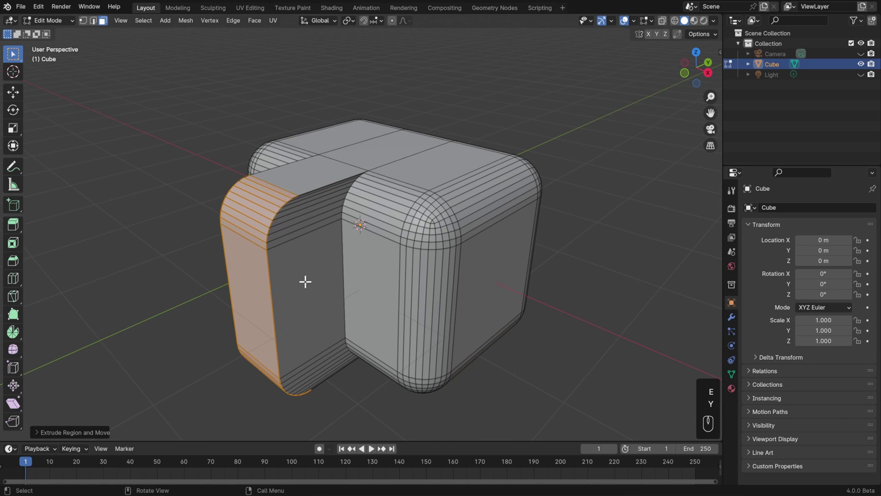
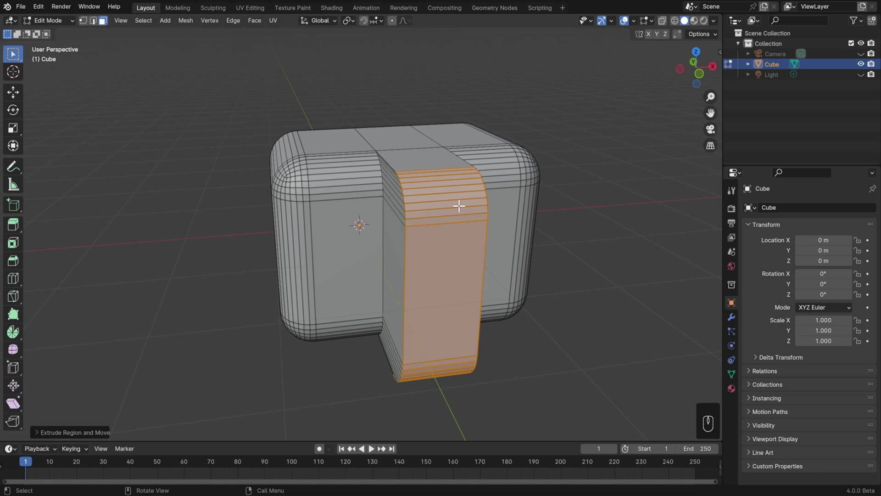
# - Undo every edit back to the plain default cube and return to Object Mode
pyautogui.press('ctrl+z')
pyautogui.press('ctrl+z')
pyautogui.press('ctrl+z')
pyautogui.press('ctrl+z')
pyautogui.press('ctrl+z')
pyautogui.press('ctrl+z')
pyautogui.press('ctrl+z')
pyautogui.press('ctrl+z')
pyautogui.press('ctrl+z')
pyautogui.press('ctrl+z')
pyautogui.press('ctrl+z')
pyautogui.press('ctrl+z')
pyautogui.press('ctrl+z')
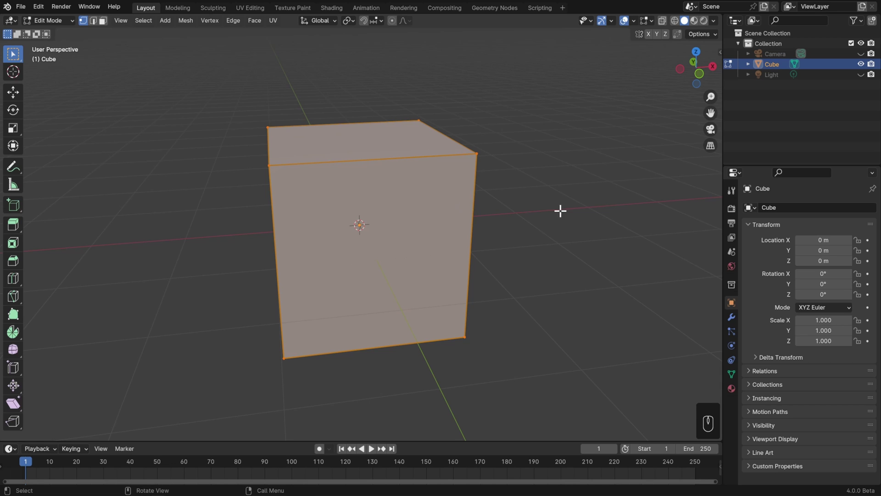
pyautogui.press('Tab')
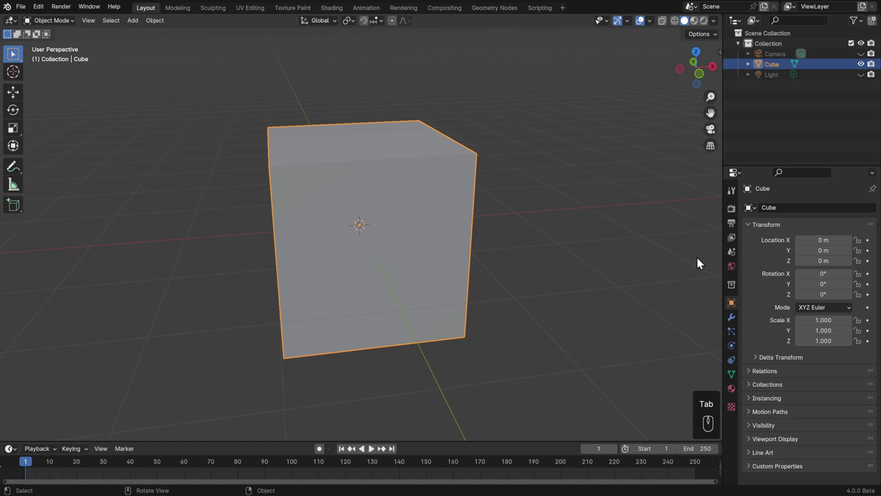
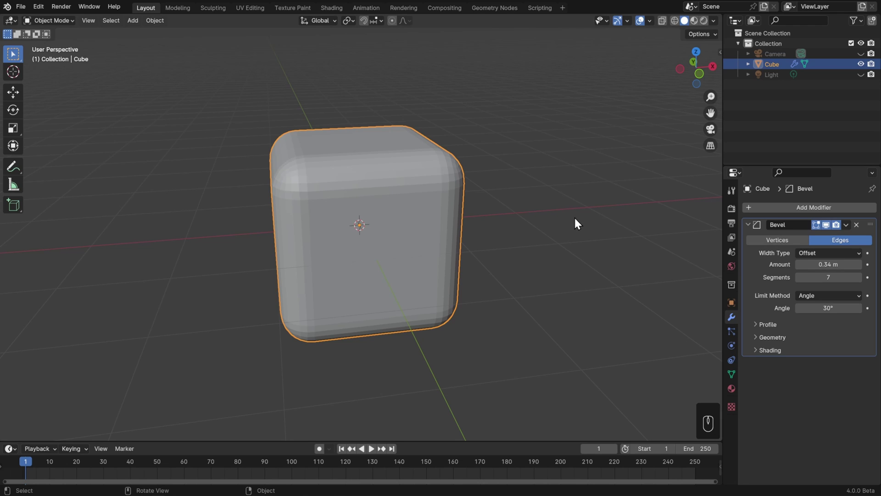
# - Stretch the bevelled box along the X axis in Edit Mode
pyautogui.press('Tab')
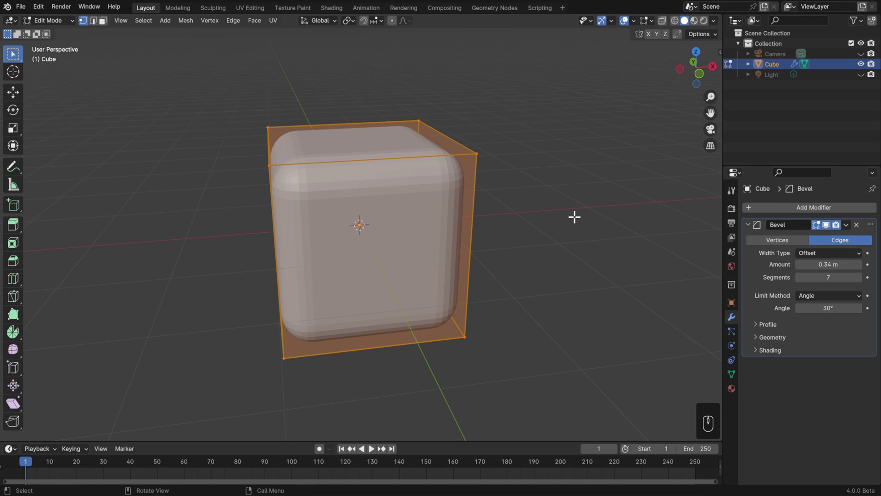
pyautogui.press('s')
pyautogui.press('x')
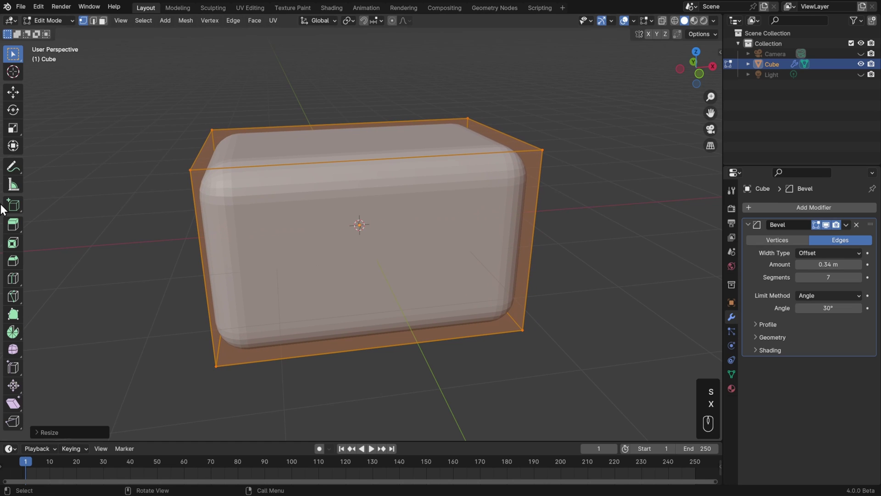
# - Add two edge loops and extrude the middle face outward into a T shape
pyautogui.press('ctrl+r')
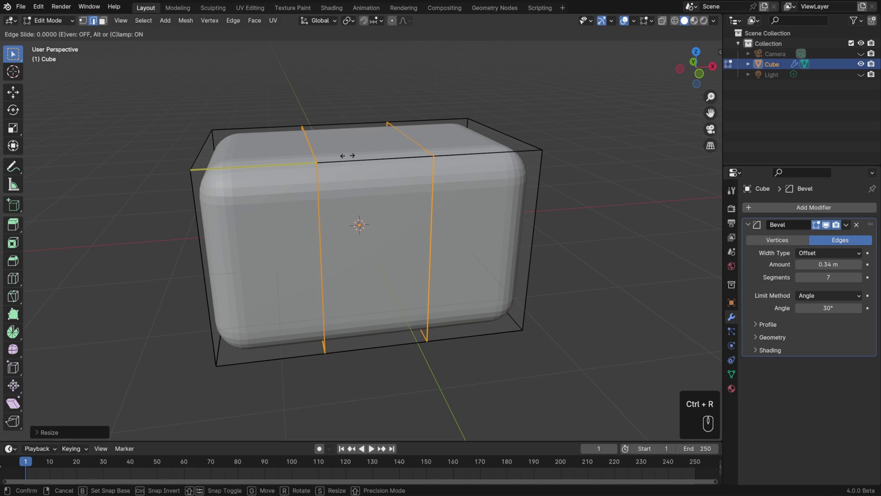
pyautogui.press('Return')
pyautogui.press('3')
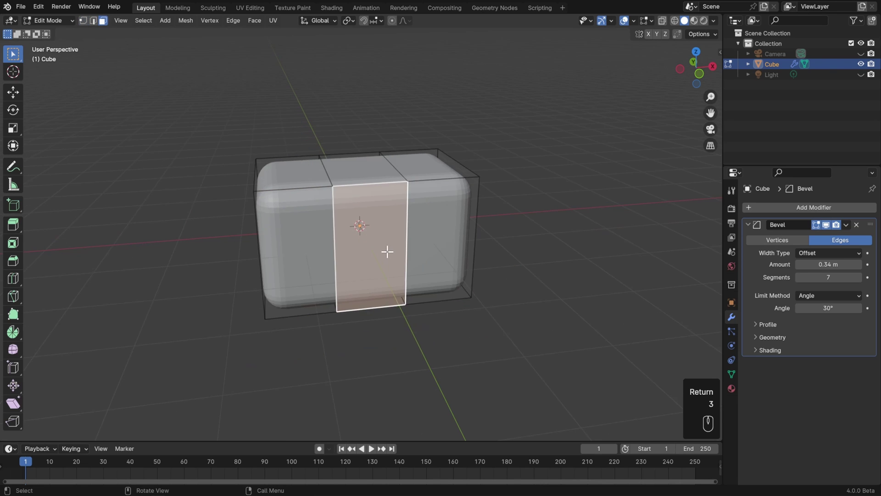
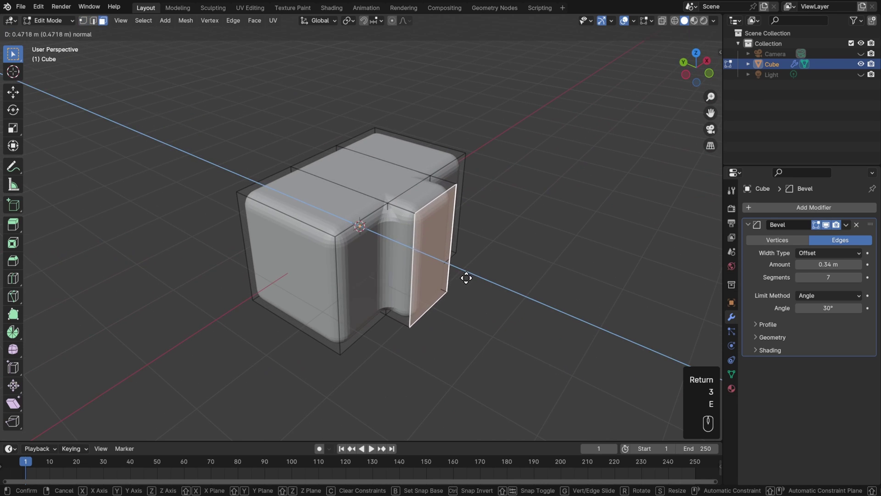
pyautogui.click(489, 283)
pyautogui.press('2')
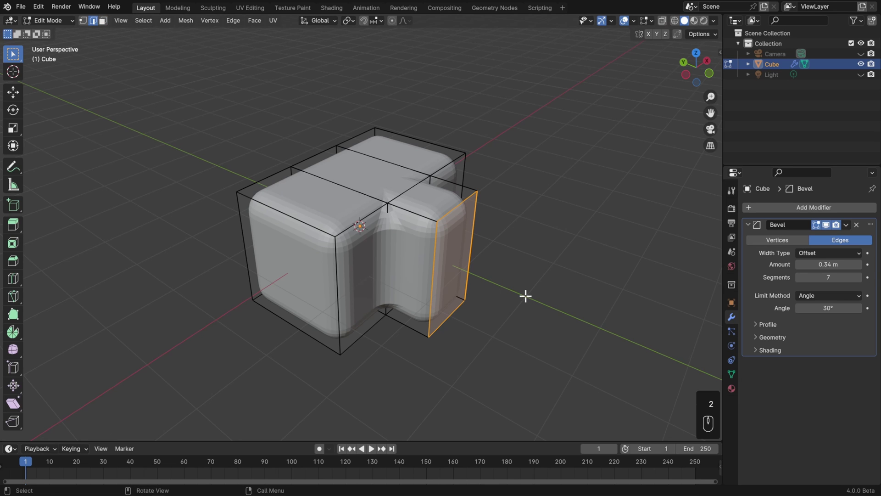
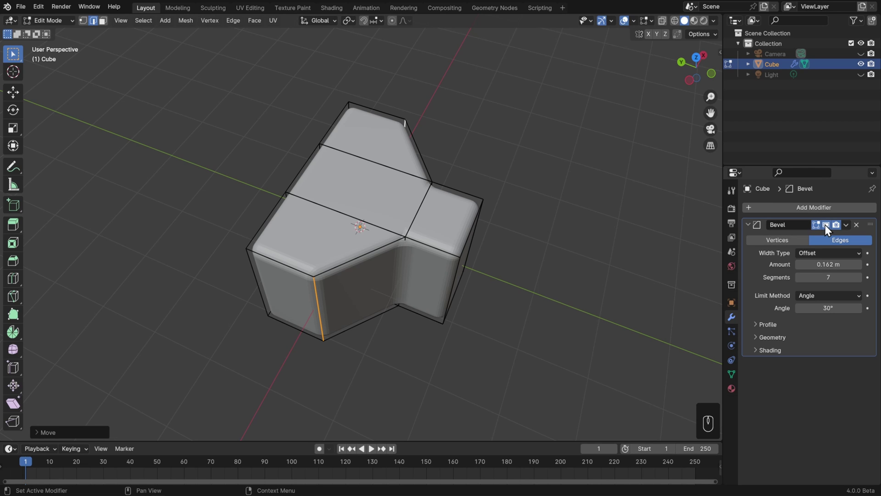
# - Toggle the Bevel modifier's edit-mode, viewport and render display buttons on the T-shaped block
pyautogui.click(829, 227)
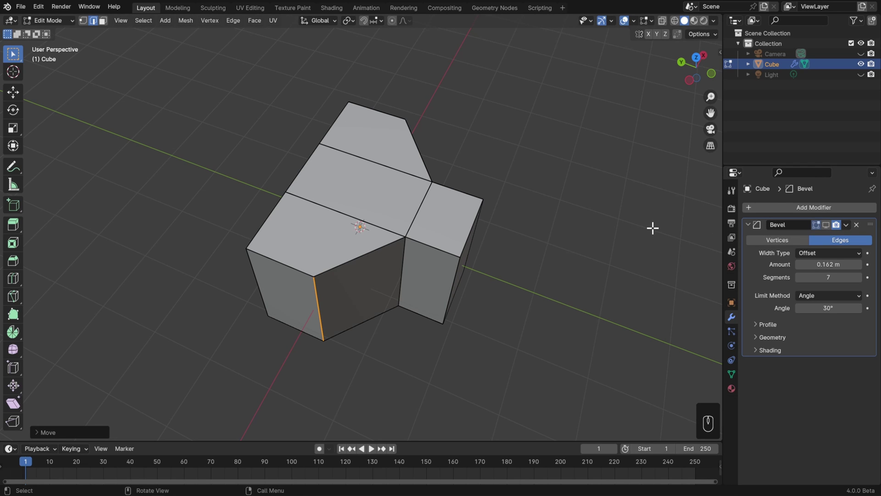
pyautogui.press('Tab')
pyautogui.moveTo(552, 253); pyautogui.dragTo(559, 249)
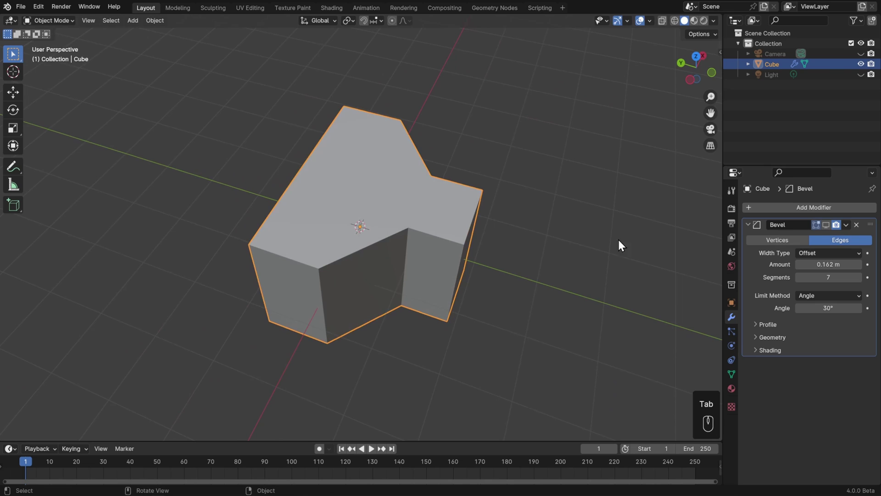
pyautogui.click(828, 228)
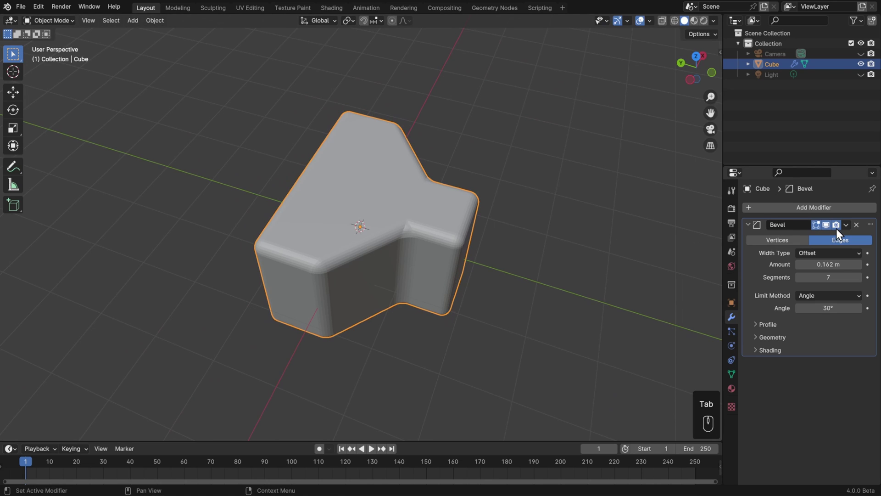
pyautogui.click(842, 232)
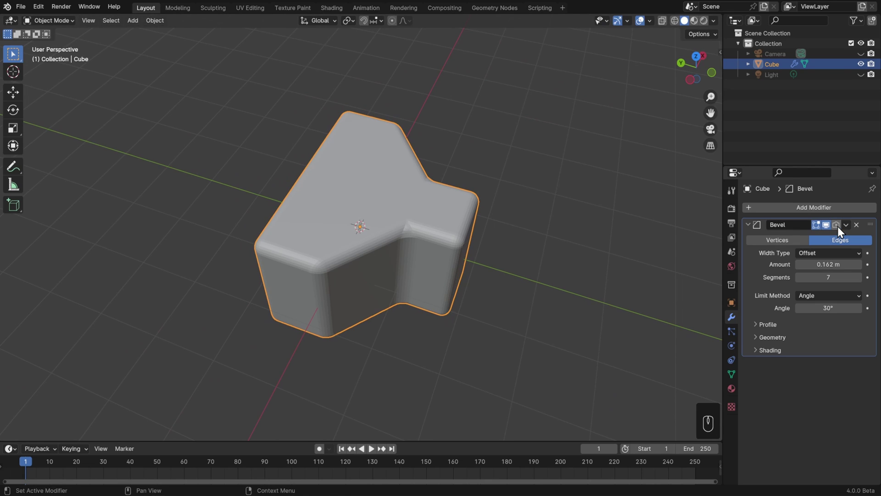
pyautogui.click(821, 231)
# - Check the sharp base mesh in Edit Mode against the rounded result in Object Mode
pyautogui.moveTo(499, 259); pyautogui.dragTo(479, 242)
pyautogui.press('Tab')
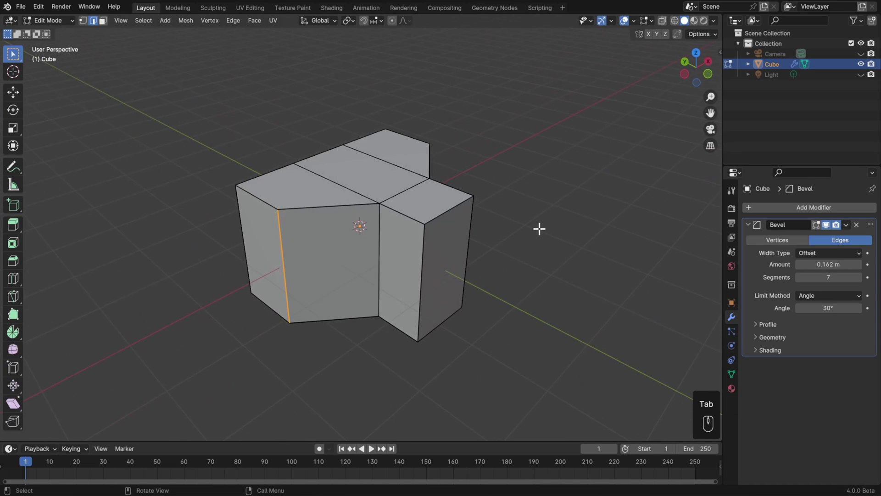
pyautogui.press('Tab')
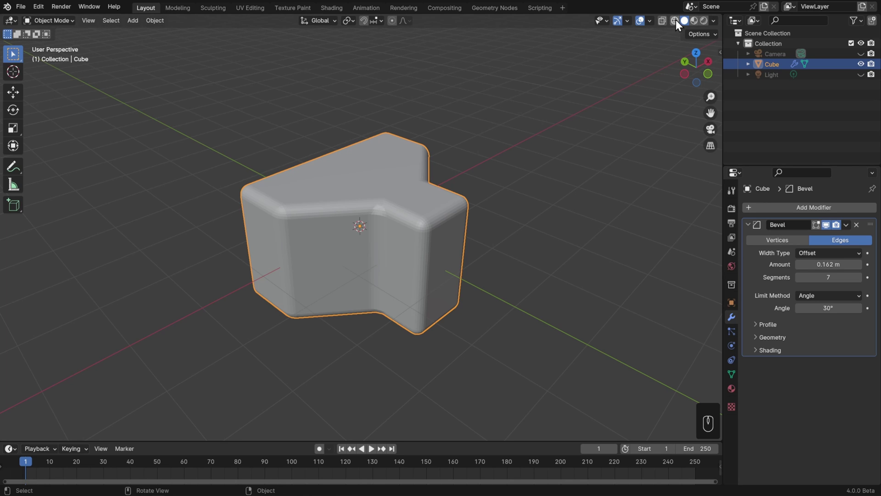
# - Show the block as a wireframe and enter Edit Mode to reach its edges
pyautogui.click(678, 24)
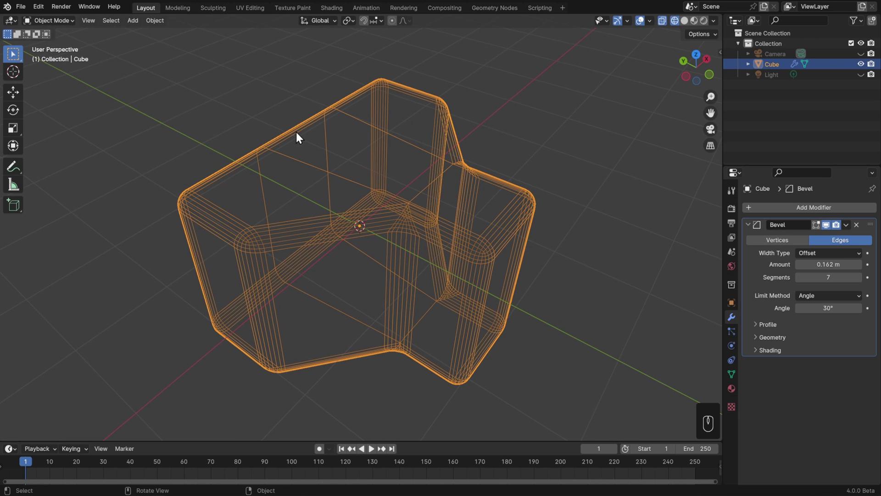
pyautogui.moveTo(430, 227); pyautogui.dragTo(382, 184)
pyautogui.moveTo(384, 186); pyautogui.dragTo(488, 211)
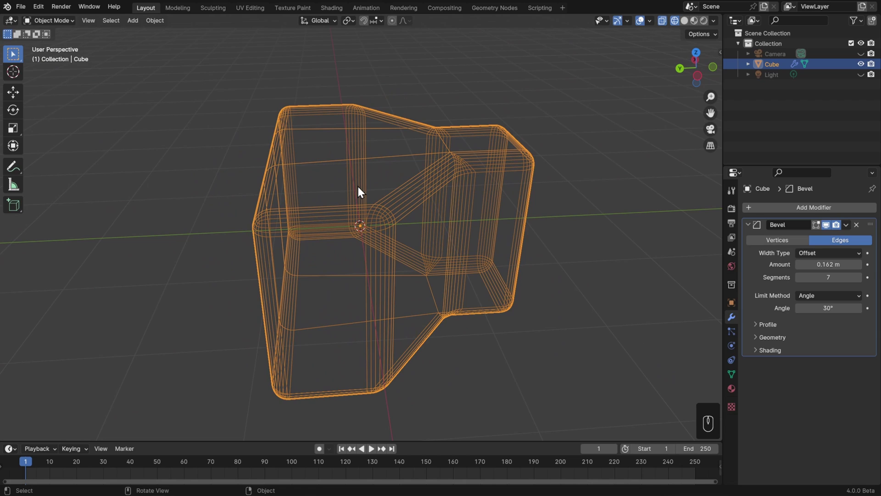
pyautogui.press('Tab')
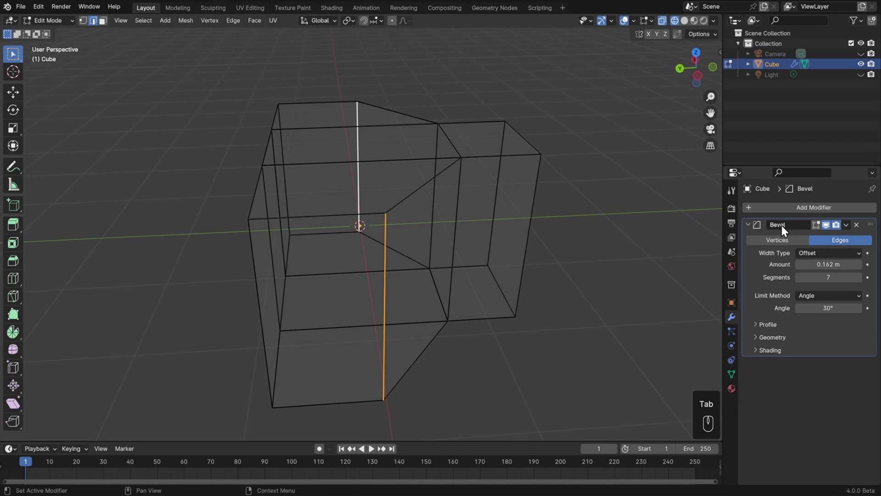
# - Select the top-right outer edge of the block and nudge it along Z
pyautogui.click(826, 232)
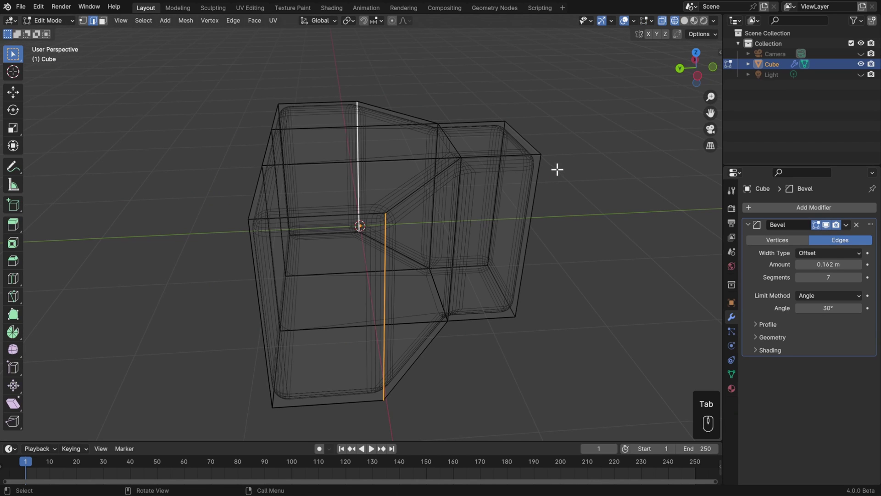
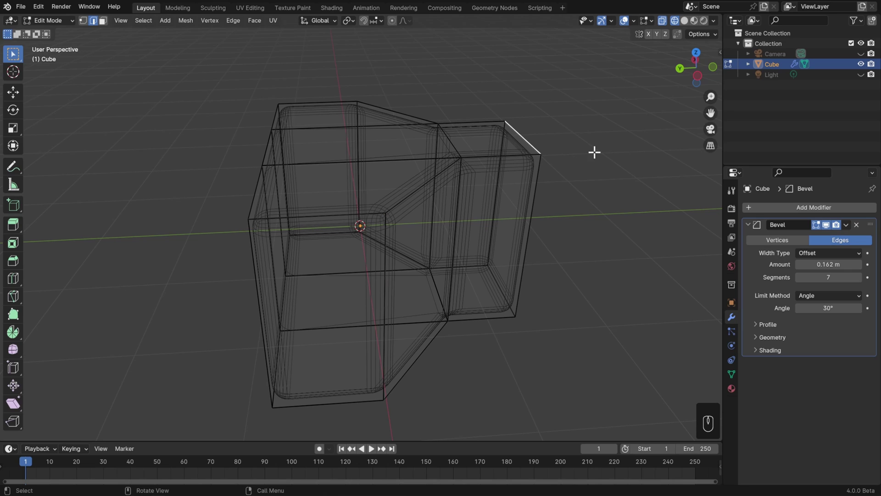
pyautogui.press('g')
pyautogui.press('z')
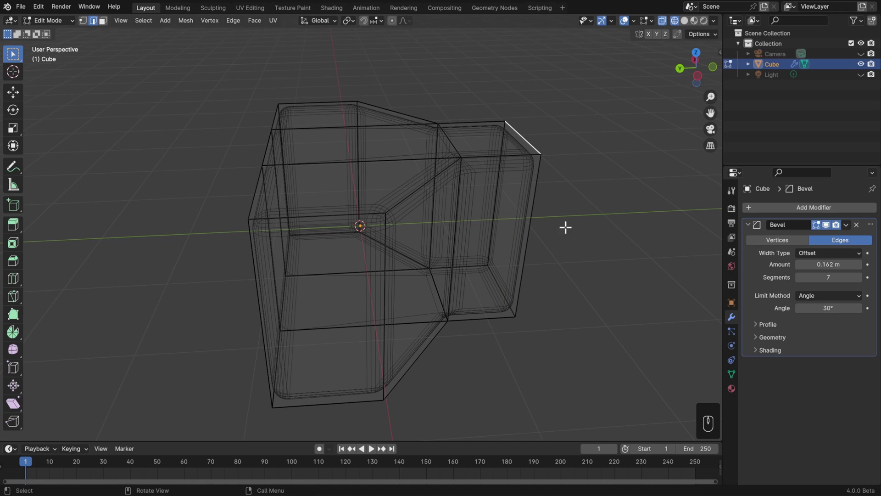
# - Limit the bevel to weighted edges, view it in solid shading, then set Limit Method back to None
pyautogui.moveTo(845, 305); pyautogui.dragTo(835, 313)
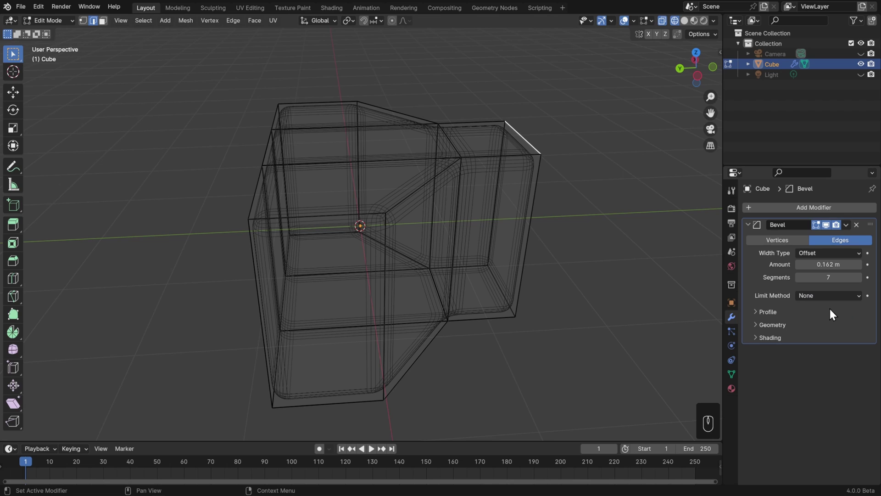
pyautogui.moveTo(836, 301); pyautogui.dragTo(826, 335)
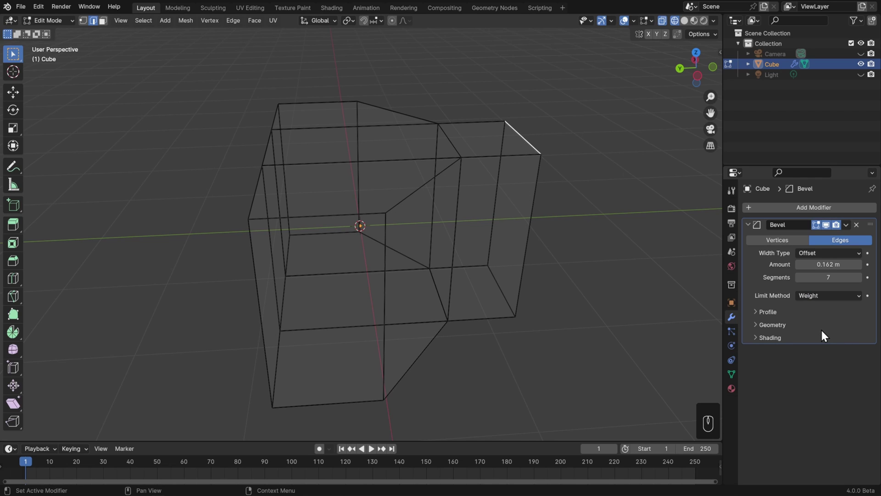
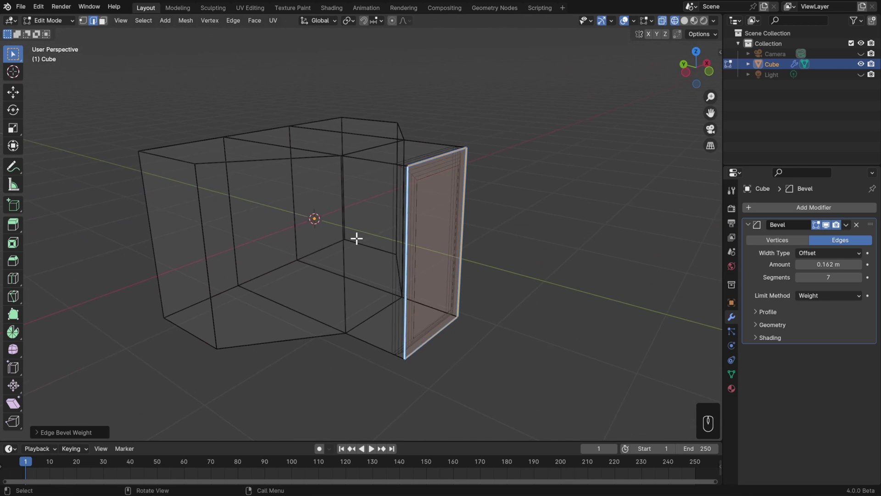
pyautogui.press('z')
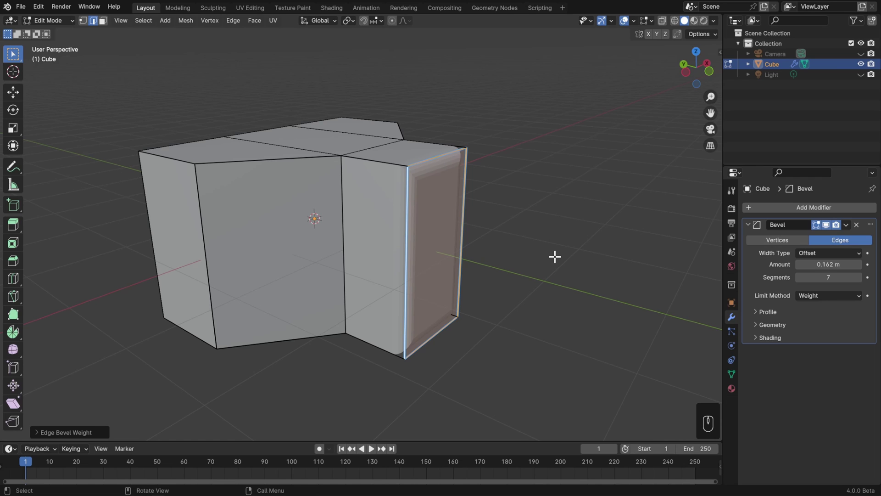
pyautogui.moveTo(843, 299); pyautogui.dragTo(835, 315)
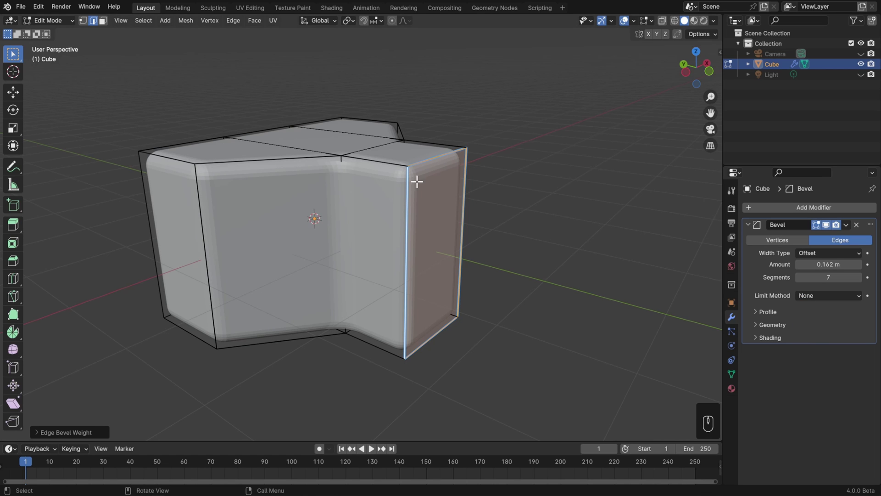
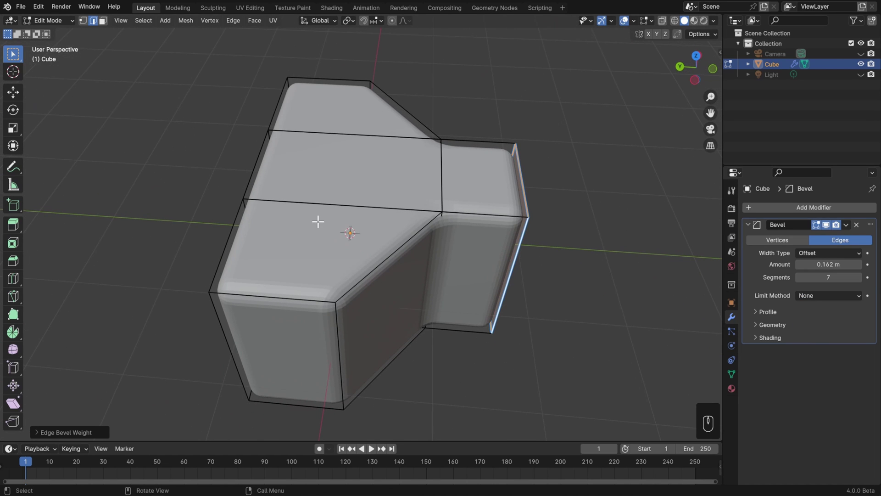
# - Try a loop cut, expand the Bevel's Geometry panel to uncheck Clamp Overlap, and undo the stray move
pyautogui.press('ctrl+r')
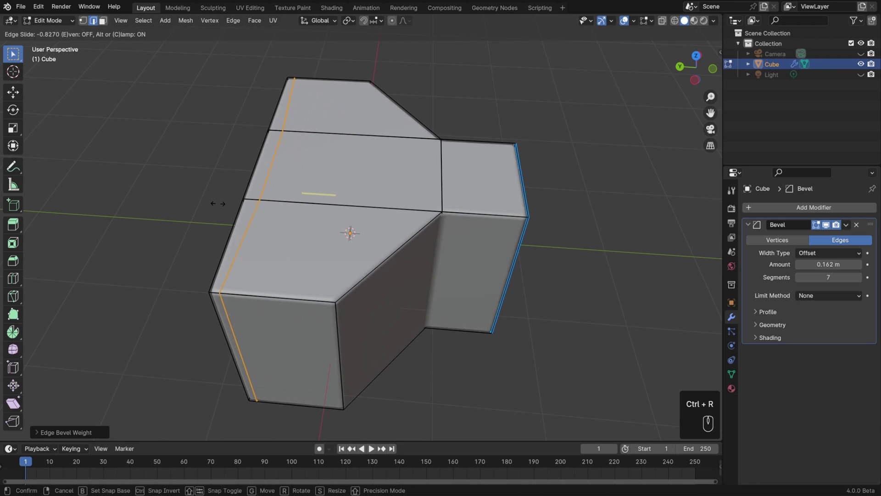
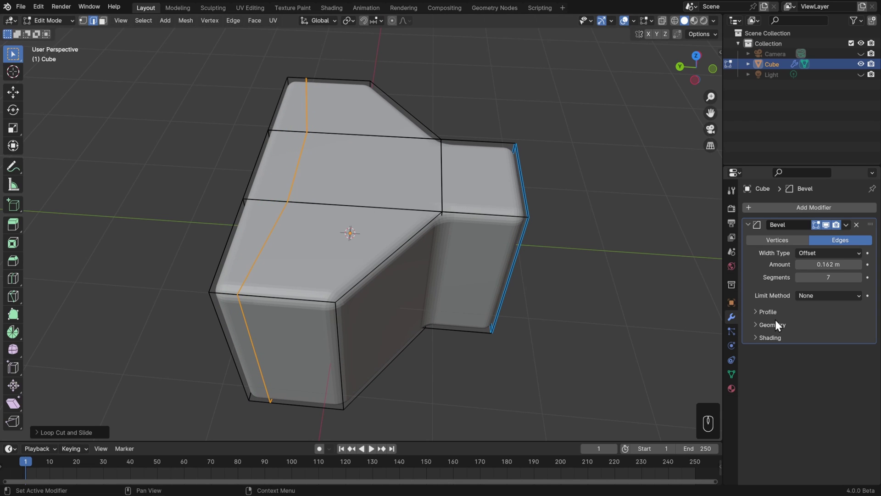
pyautogui.click(781, 329)
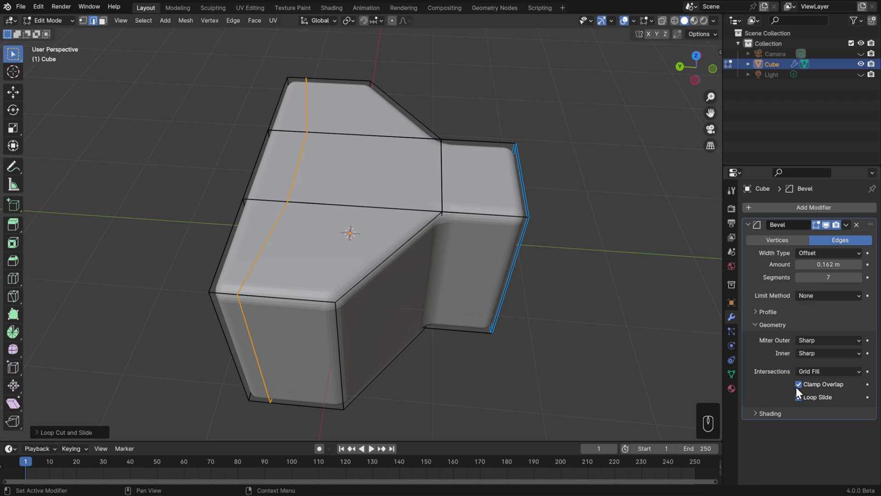
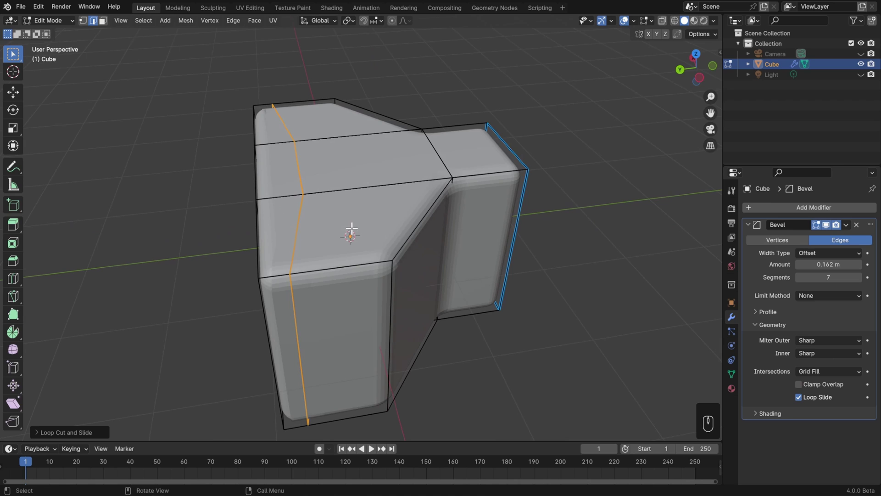
pyautogui.press('g')
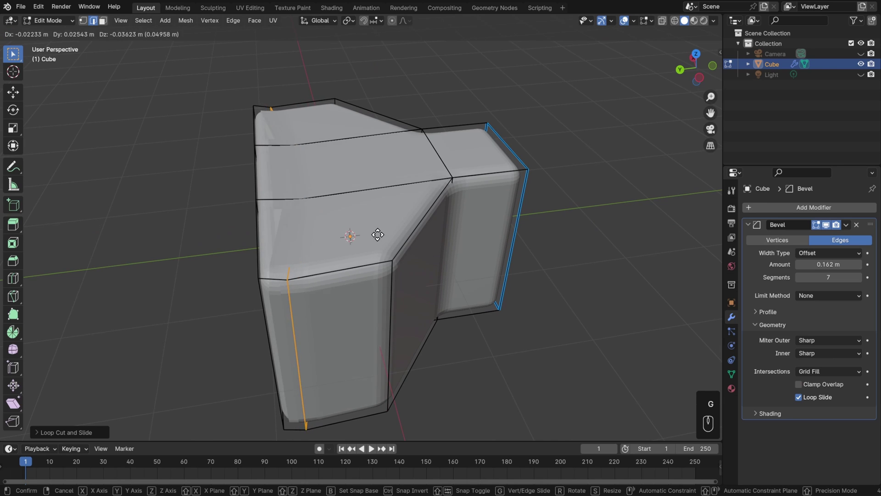
pyautogui.press('Escape')
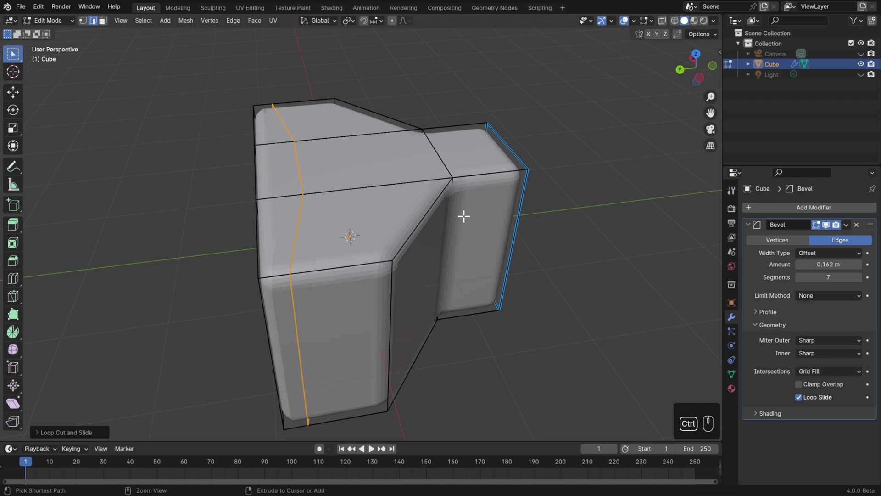
pyautogui.press('ctrl+z')
# - Add an Array modifier to the rounded block from Add Modifier > Generate
pyautogui.press('Tab')
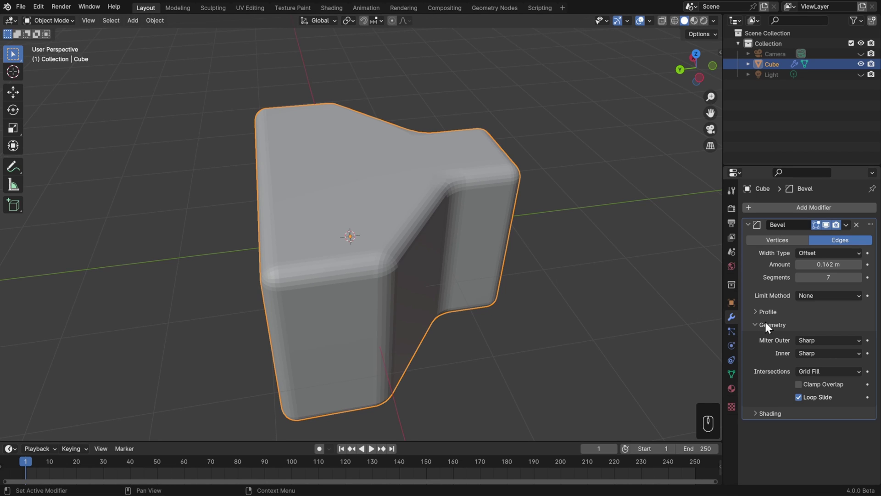
pyautogui.click(779, 332)
pyautogui.click(751, 229)
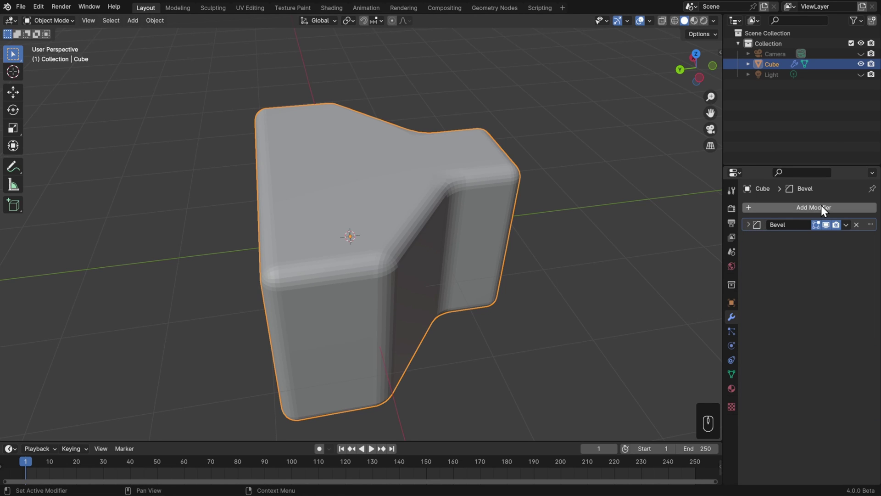
pyautogui.moveTo(826, 210); pyautogui.dragTo(718, 211)
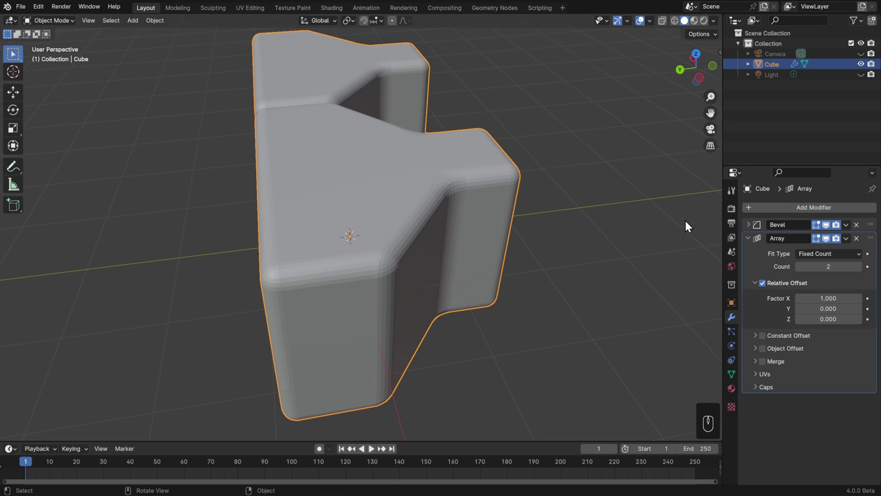
# - Raise the Array count to 163 copies forming a long continuous row
pyautogui.moveTo(654, 273); pyautogui.dragTo(599, 245)
pyautogui.moveTo(597, 247); pyautogui.dragTo(534, 265)
pyautogui.moveTo(533, 267); pyautogui.dragTo(551, 267)
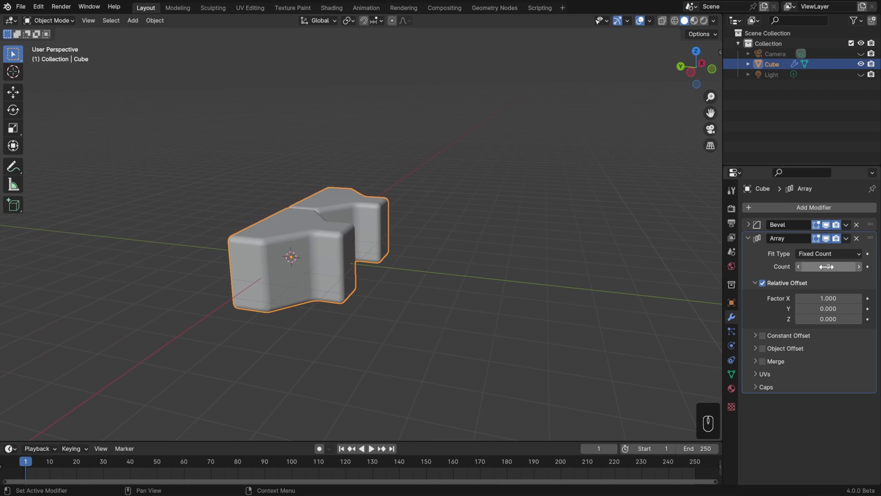
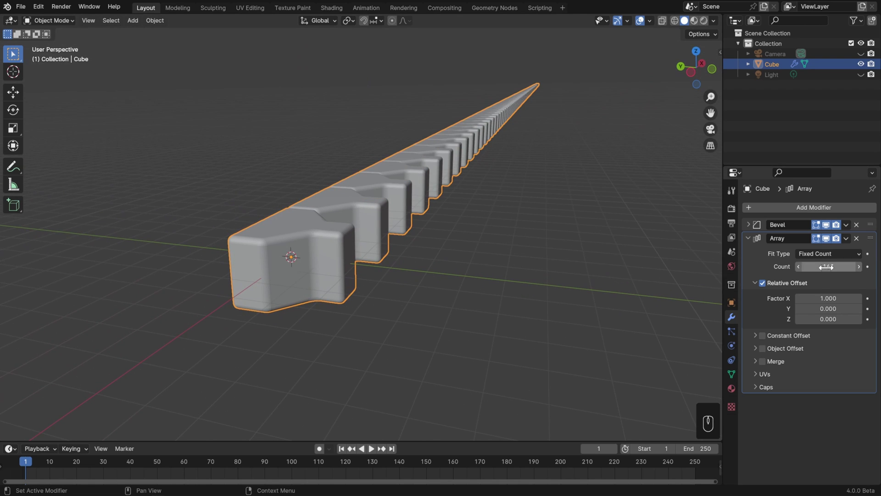
pyautogui.moveTo(621, 281); pyautogui.dragTo(598, 289)
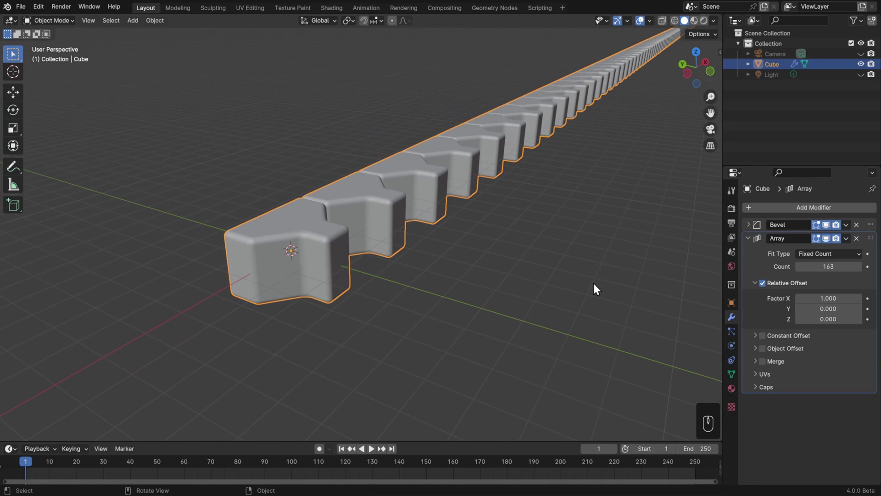
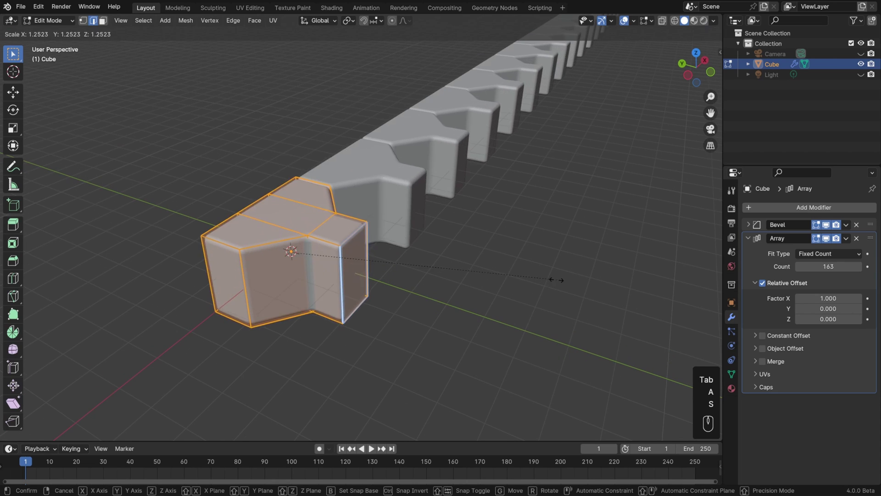
# - Try resizing the base block in Edit Mode, cancel it, and return to Object Mode with 4.278 m constant spacing
pyautogui.press('Escape')
pyautogui.press('Tab')
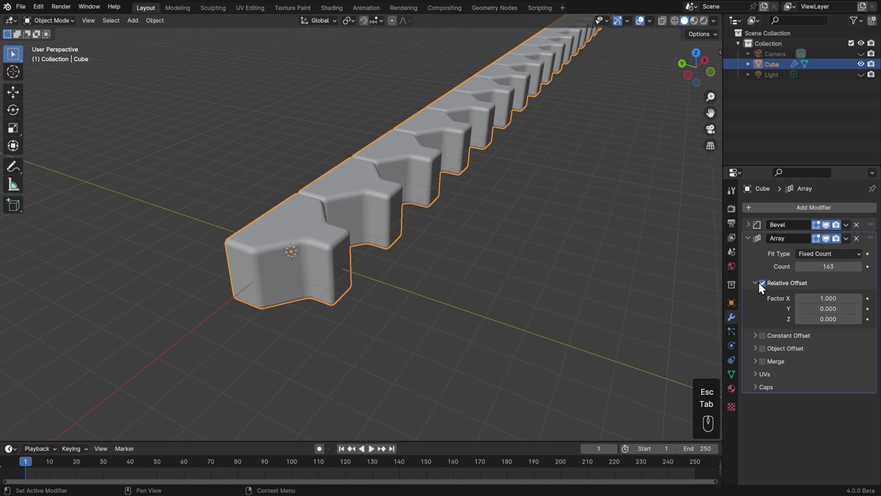
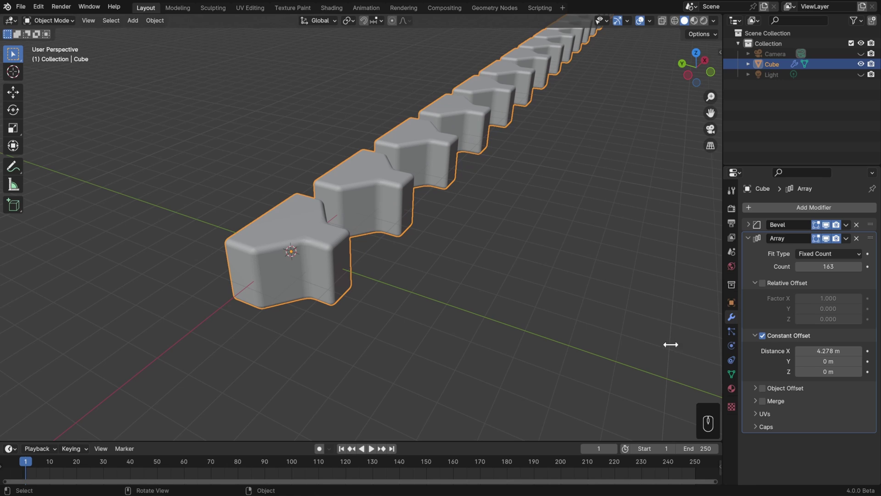
pyautogui.press('Tab')
pyautogui.press('s')
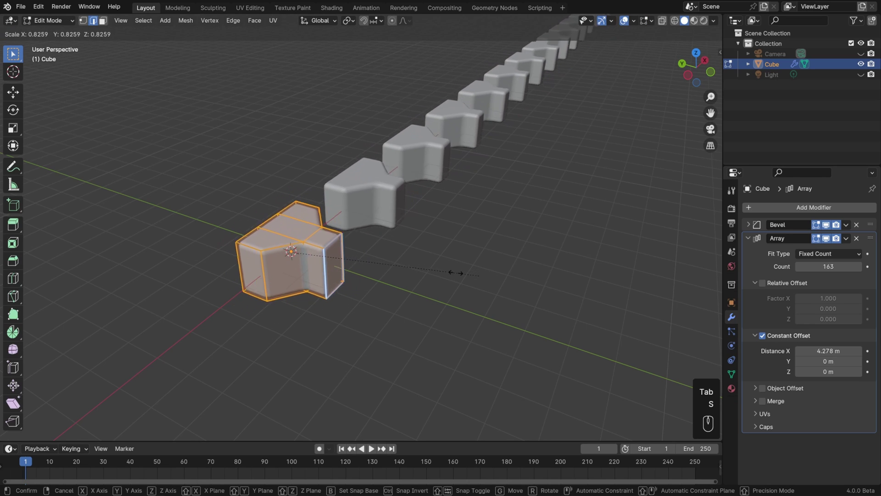
pyautogui.press('Escape')
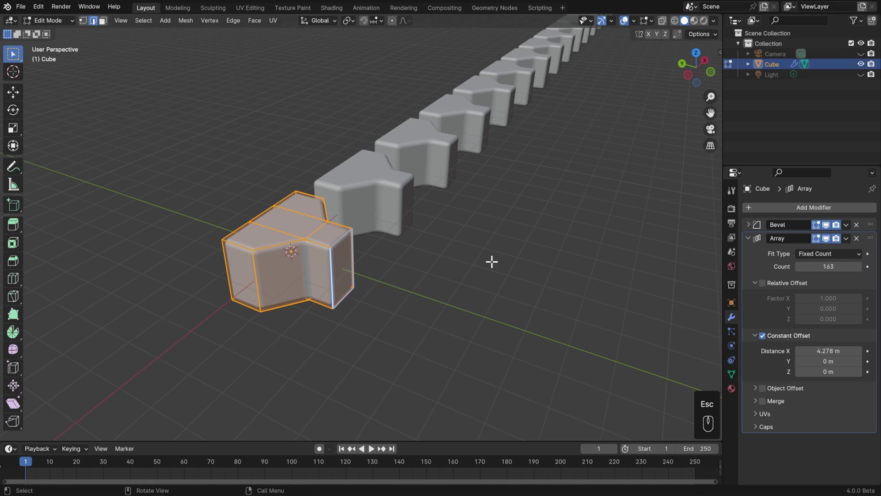
pyautogui.press('Tab')
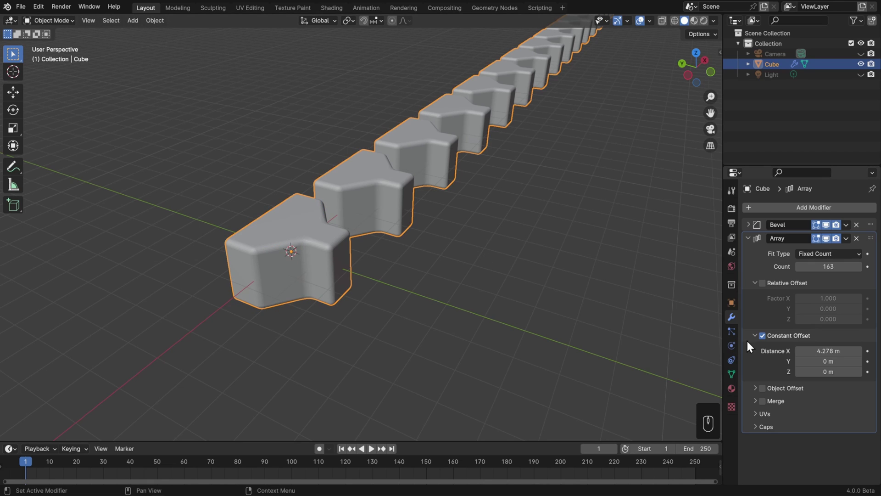
# - Switch the Array modifier from Constant Offset to Object Offset
pyautogui.click(765, 341)
pyautogui.click(761, 340)
pyautogui.click(767, 355)
pyautogui.click(760, 351)
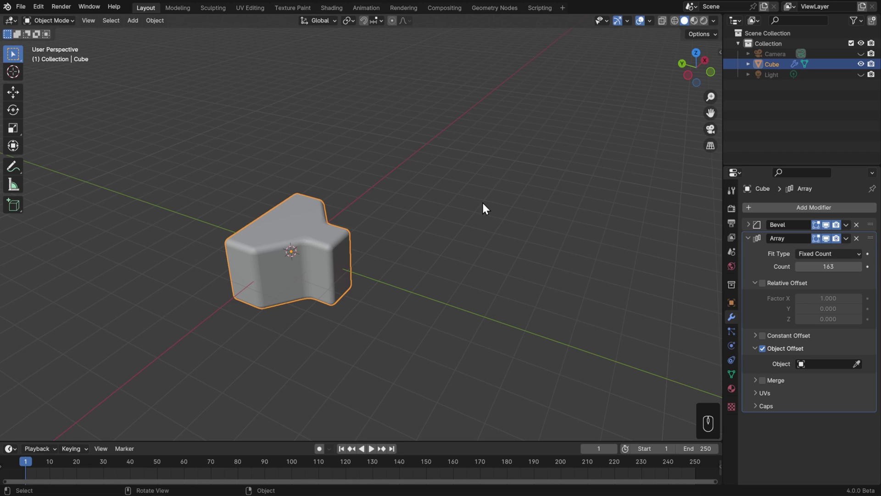
# - Add an Empty at the origin and assign it as the array's offset object
pyautogui.press('shift+a')
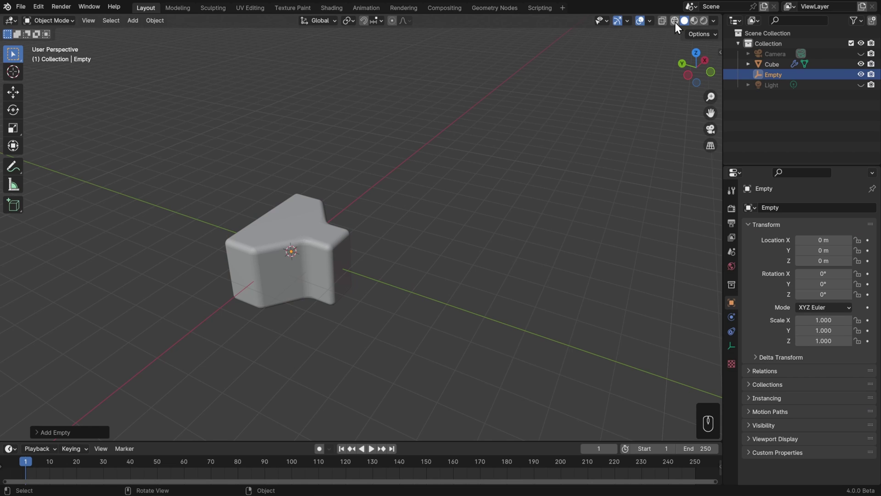
pyautogui.click(679, 27)
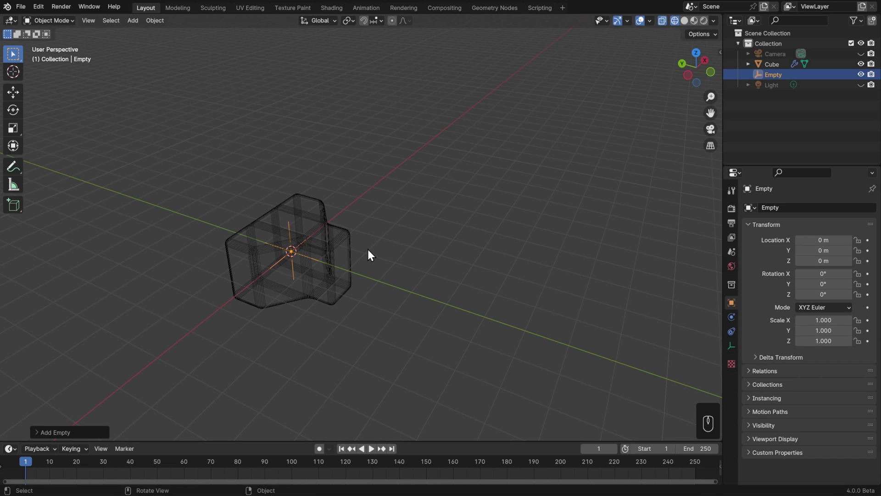
pyautogui.click(351, 240)
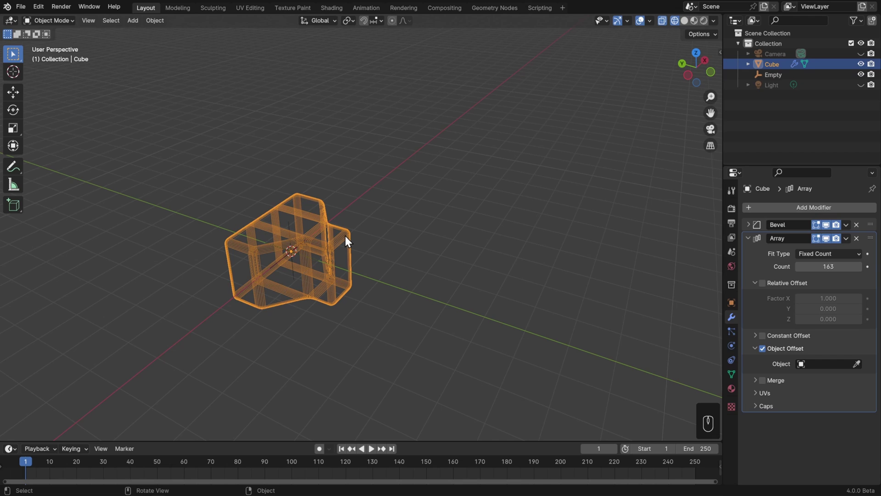
pyautogui.moveTo(826, 371); pyautogui.dragTo(811, 392)
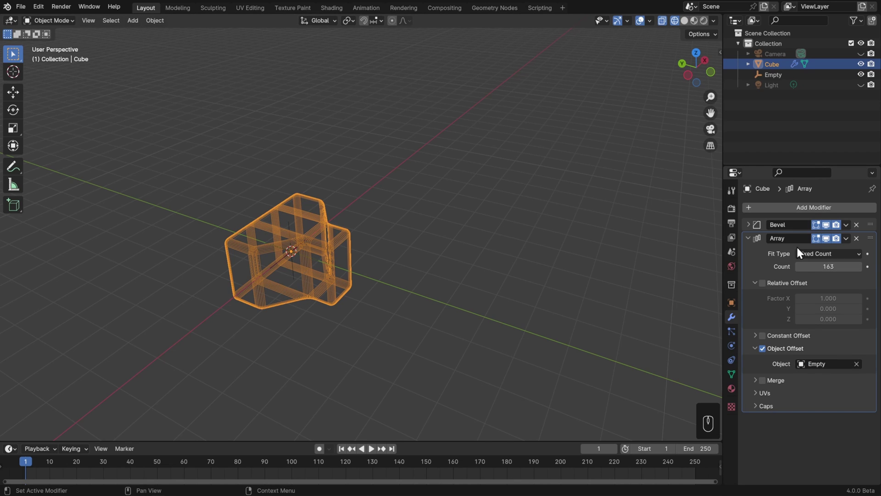
pyautogui.click(783, 79)
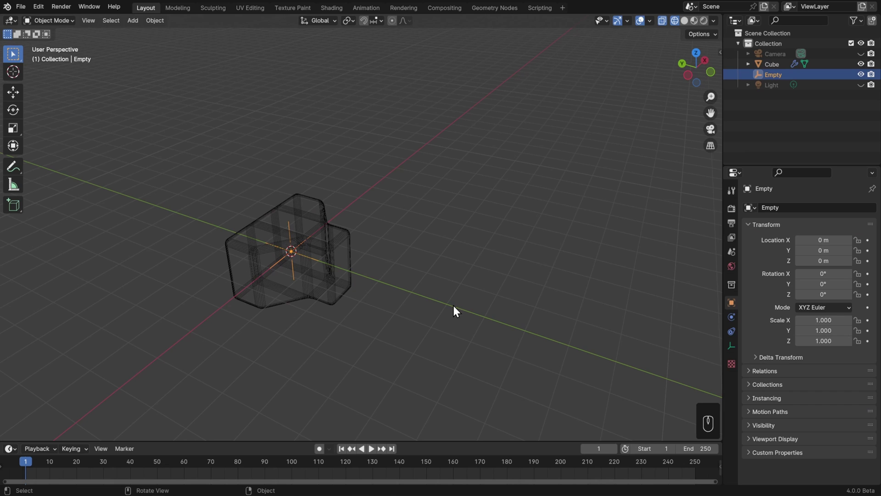
# - From top view, move and rotate the Empty so the array copies curl into a spiral
pyautogui.press('g')
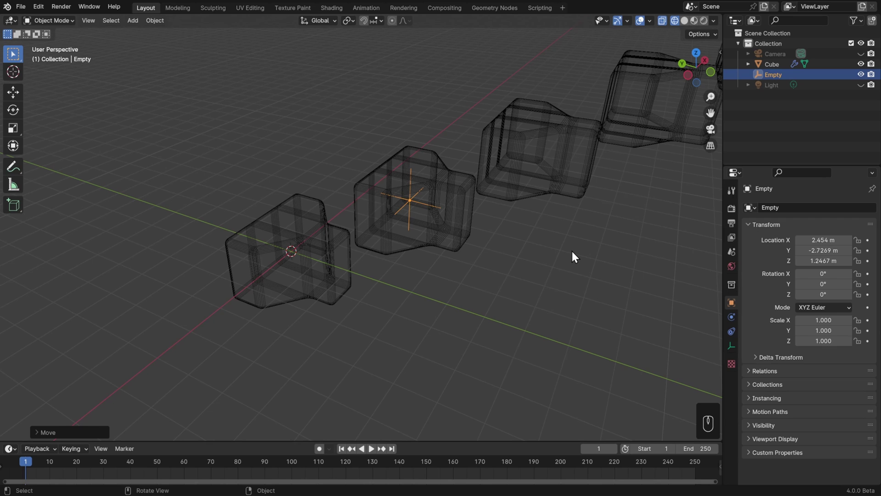
pyautogui.press('KP_7')
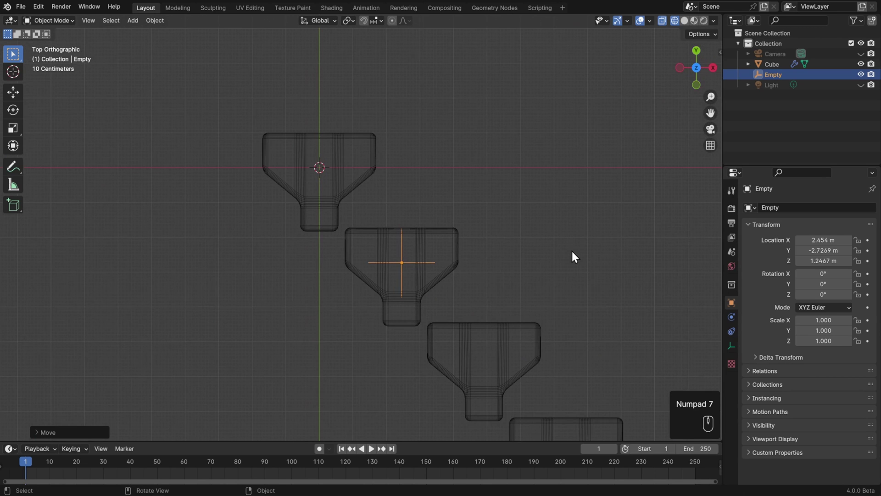
pyautogui.press('g')
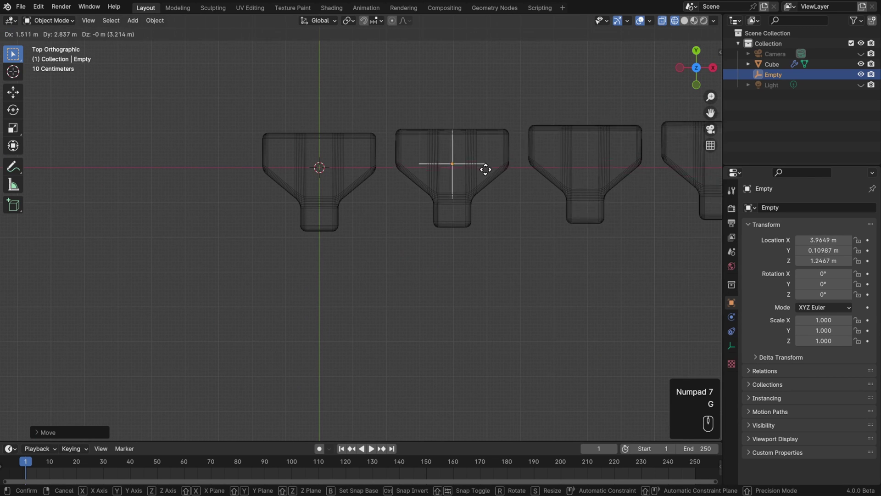
pyautogui.moveTo(489, 174); pyautogui.dragTo(483, 258)
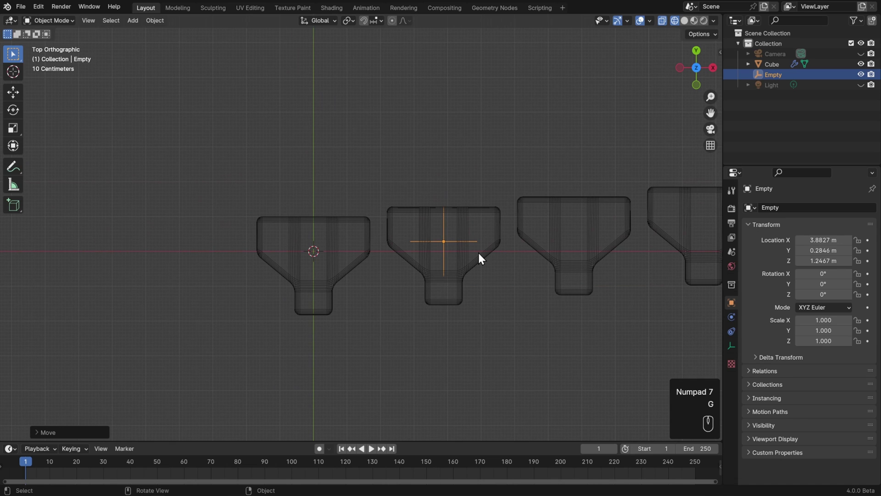
pyautogui.press('g')
pyautogui.click(485, 242)
pyautogui.press('r')
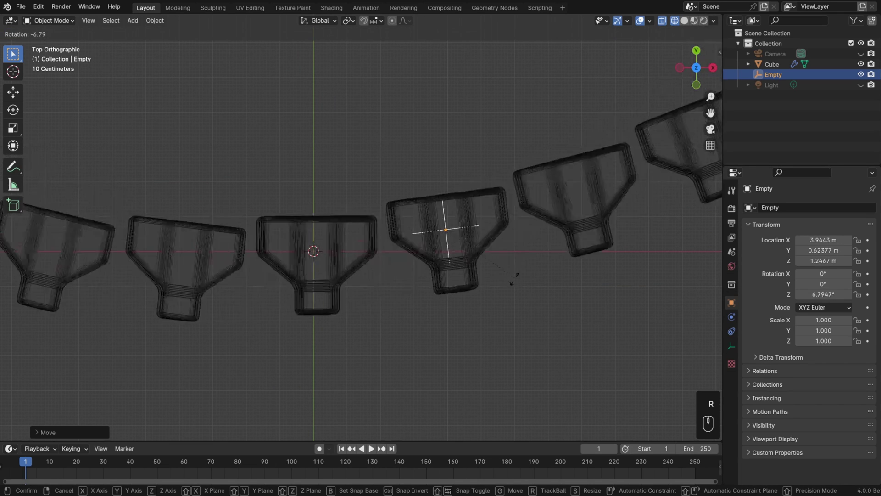
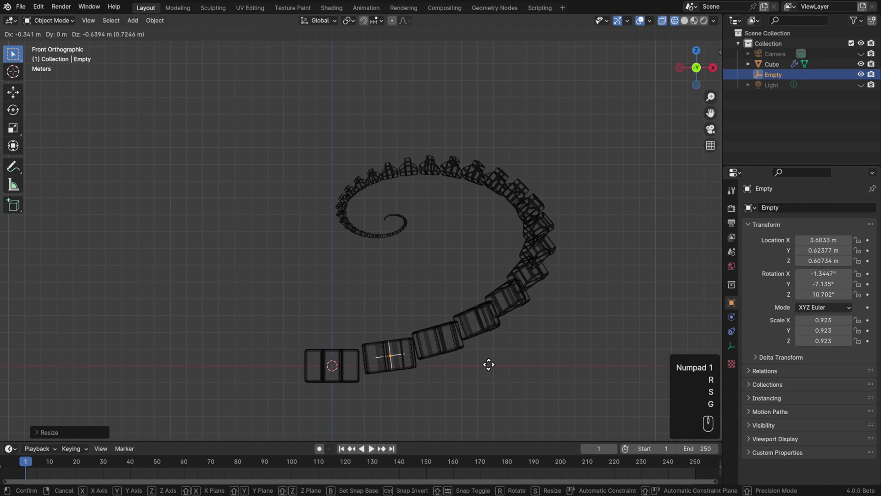
# - View the tapering spiral in solid shading from a perspective angle
pyautogui.middleClick(465, 328)
pyautogui.press('z')
pyautogui.moveTo(461, 359); pyautogui.dragTo(465, 335)
pyautogui.middleClick(465, 329)
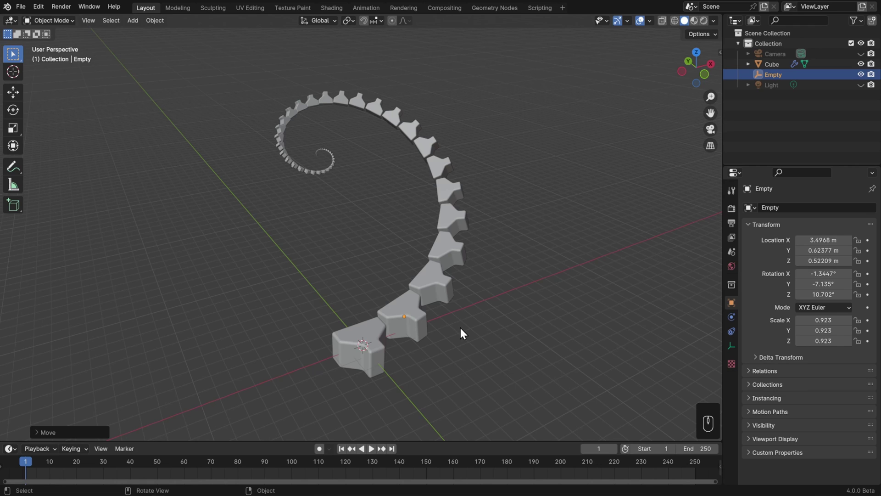
# - Add a Mirror modifier to the cube's spiral array
pyautogui.click(419, 330)
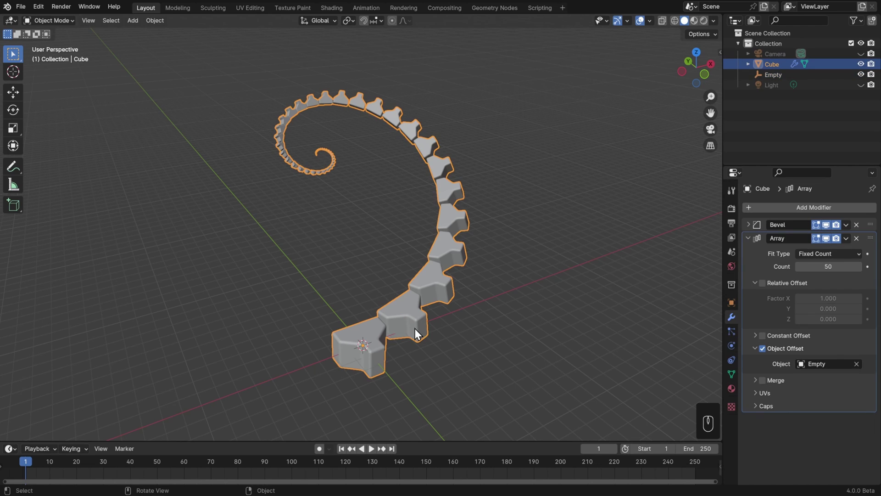
pyautogui.moveTo(822, 210); pyautogui.dragTo(703, 288)
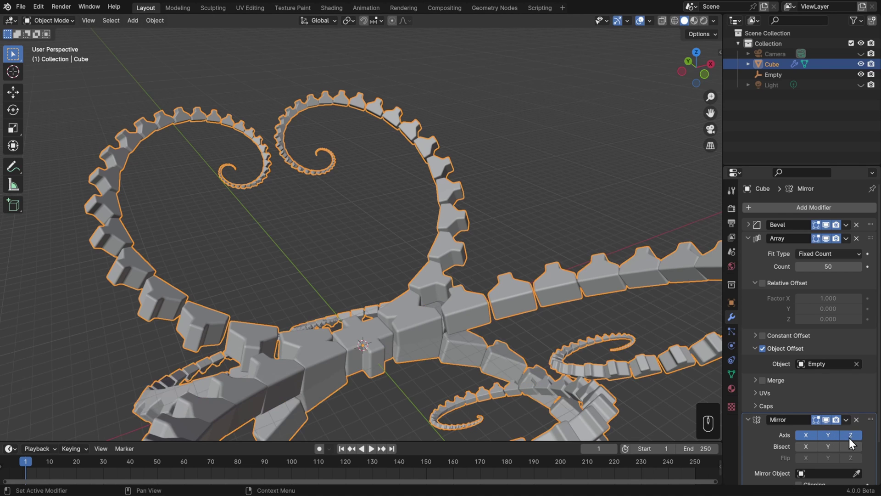
pyautogui.moveTo(606, 291); pyautogui.dragTo(652, 309)
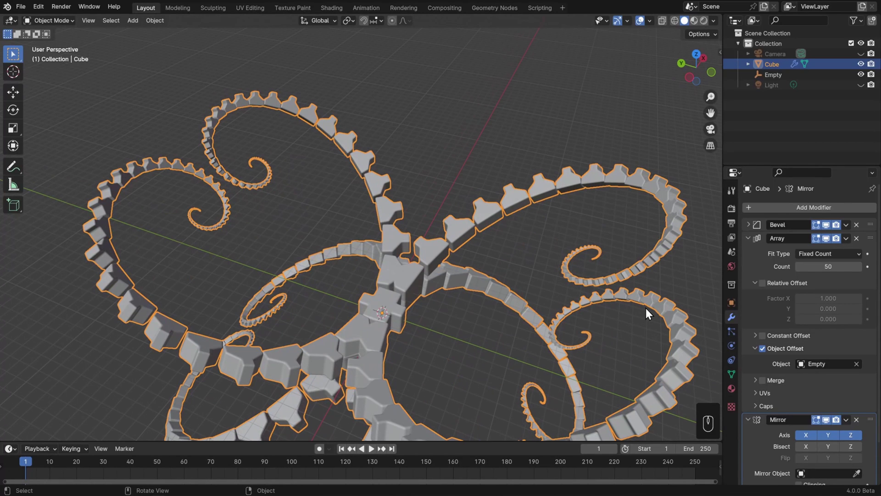
# - Enable the mirror on X, Y and Z so the spiral forms a symmetric multi-armed pattern
pyautogui.click(833, 259)
pyautogui.click(830, 242)
pyautogui.moveTo(447, 298); pyautogui.dragTo(390, 305)
pyautogui.moveTo(414, 326); pyautogui.dragTo(414, 286)
pyautogui.moveTo(423, 383); pyautogui.dragTo(428, 308)
pyautogui.click(831, 245)
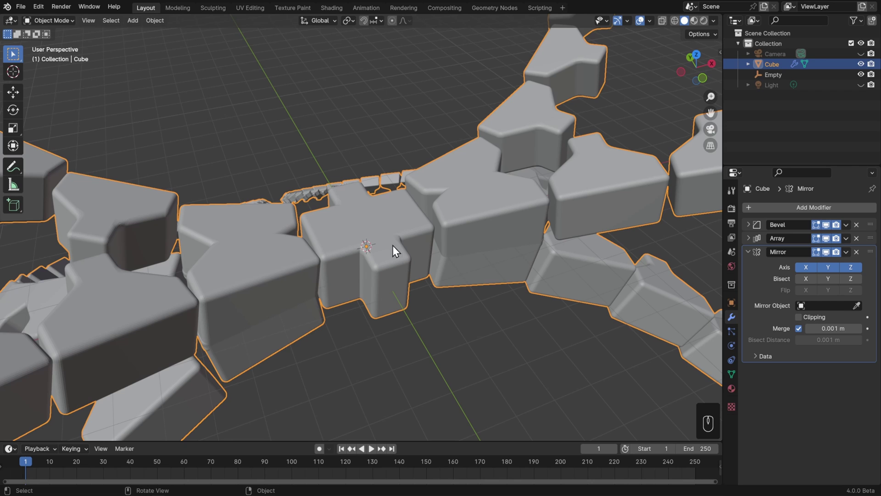
# - In Edit Mode from top view, move the cube's base mesh off the origin
pyautogui.press('Tab')
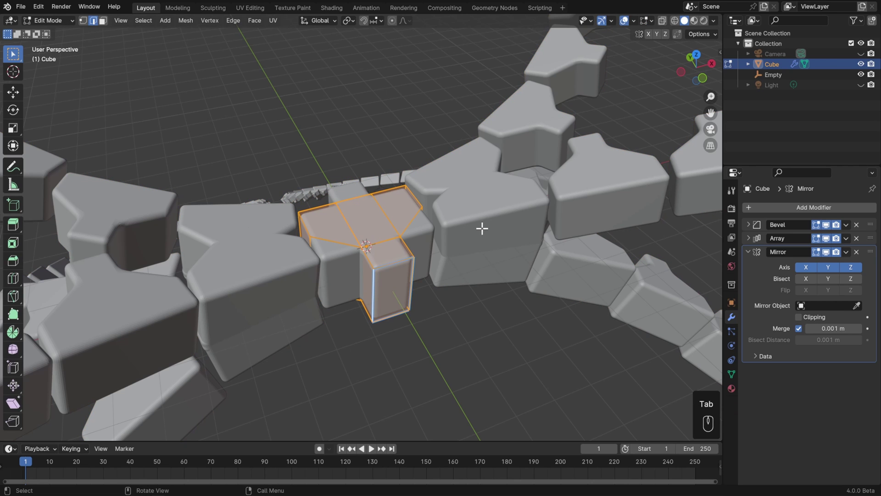
pyautogui.press('KP_7')
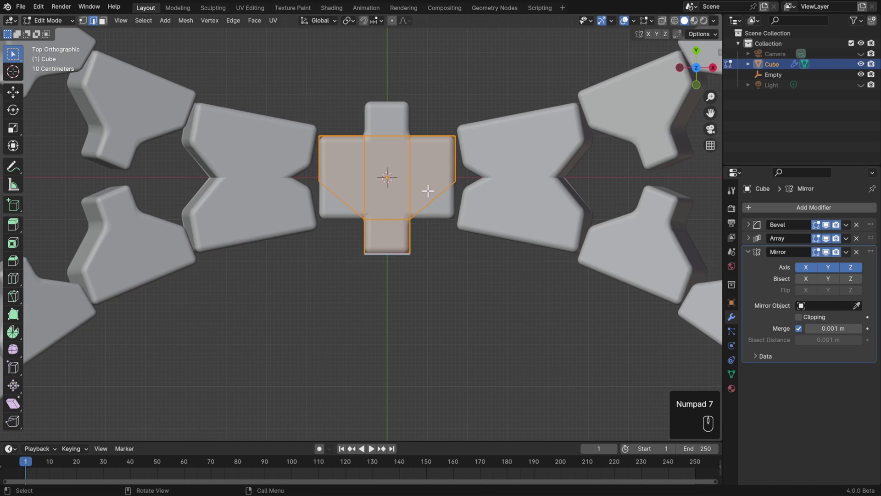
pyautogui.press('g')
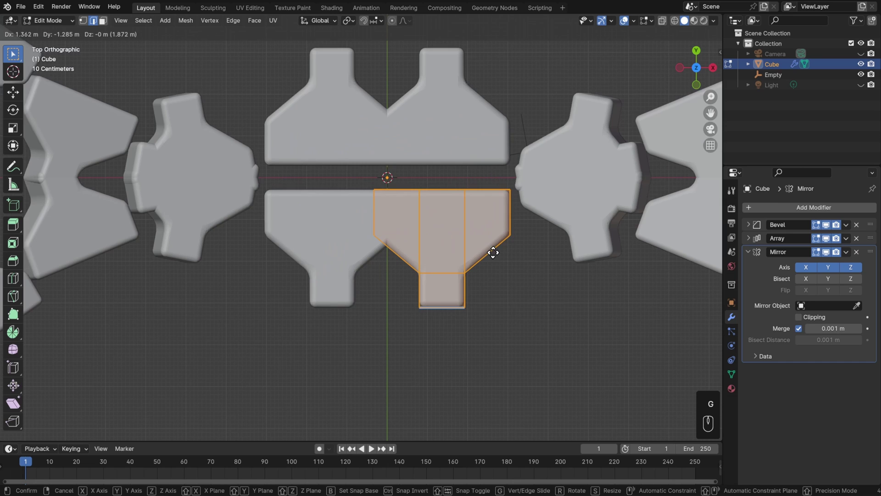
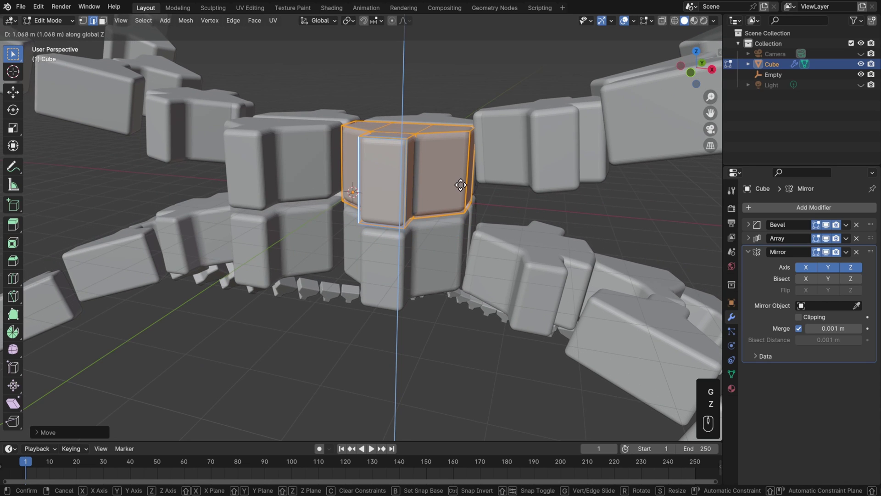
pyautogui.click(464, 185)
pyautogui.press('Tab')
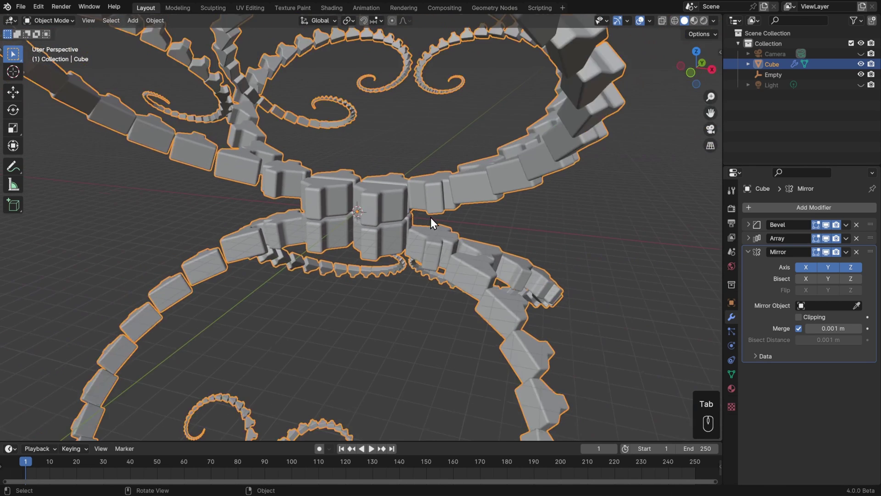
# - Move the Empty so the mirrored spirals open into large loops
pyautogui.moveTo(435, 230); pyautogui.dragTo(363, 268)
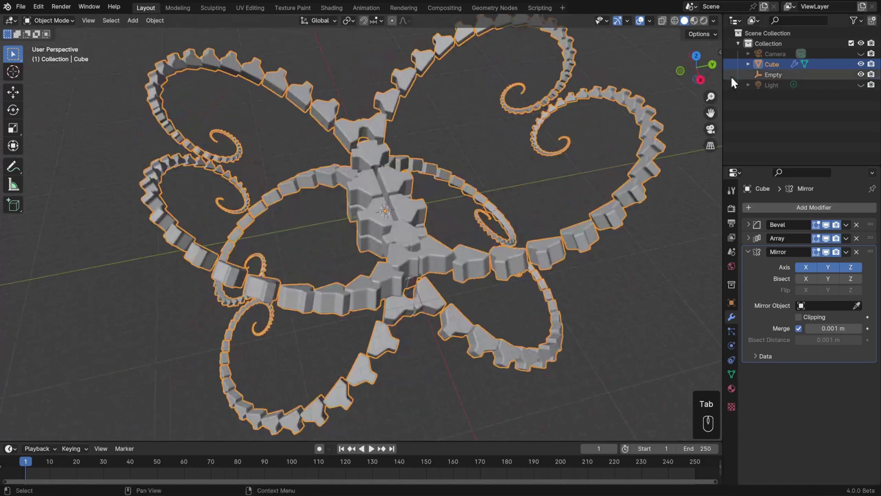
pyautogui.moveTo(383, 259); pyautogui.dragTo(462, 252)
pyautogui.press('g')
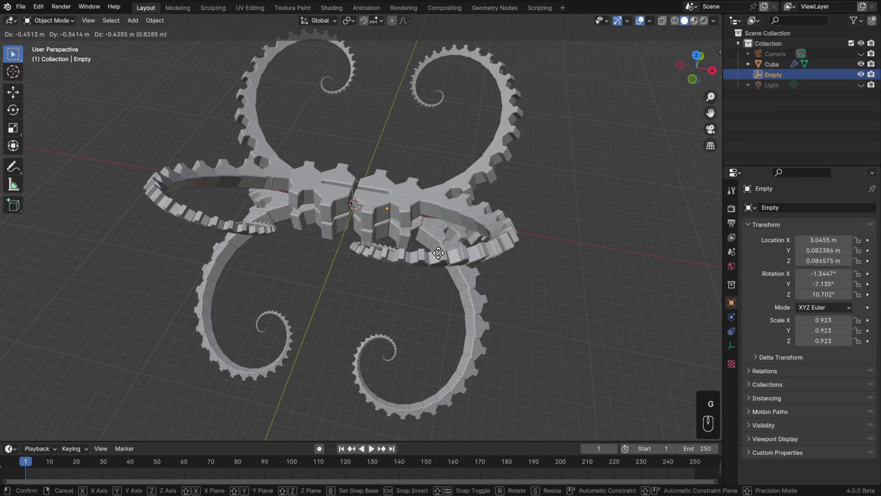
pyautogui.press('Escape')
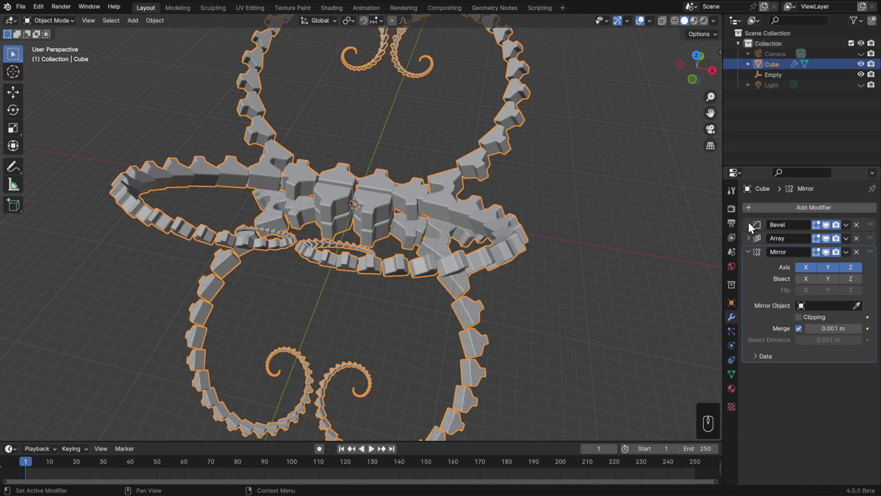
# - Lower the Bevel modifier segments from 7 to 4 and show the array settings
pyautogui.click(750, 230)
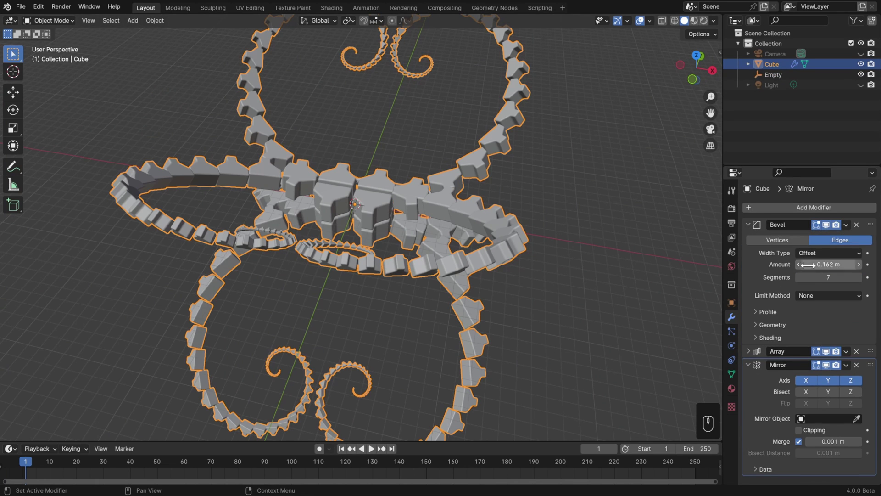
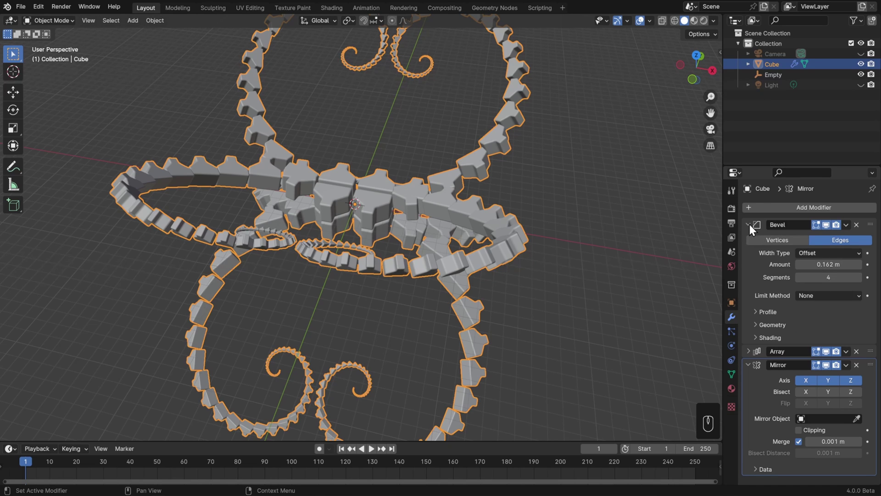
pyautogui.click(755, 229)
pyautogui.click(753, 242)
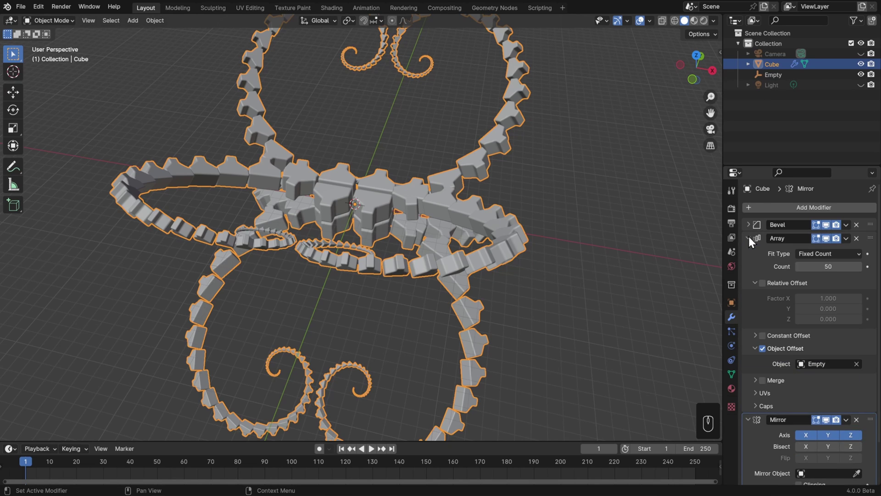
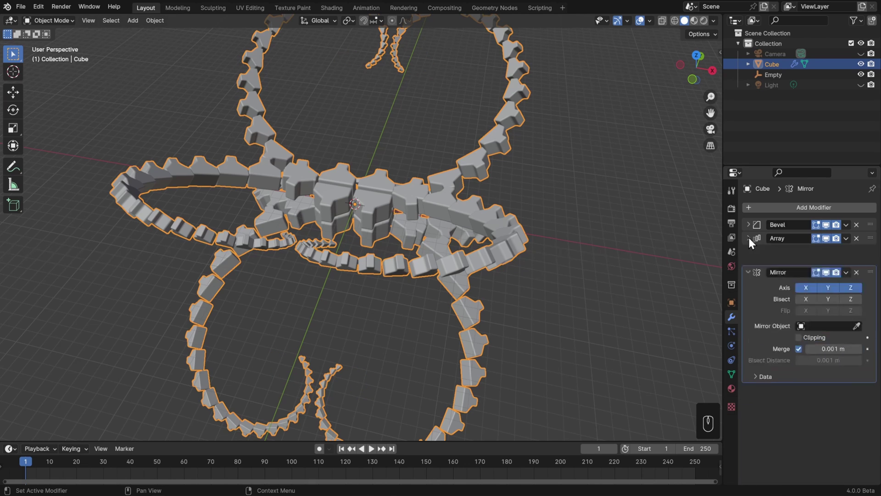
# - Move and rotate the Empty from top view to curl the mirrored array into tight scrolls
pyautogui.press('g')
pyautogui.press('Escape')
pyautogui.moveTo(469, 271); pyautogui.dragTo(479, 310)
pyautogui.press('r')
pyautogui.press('KP_7')
pyautogui.press('g')
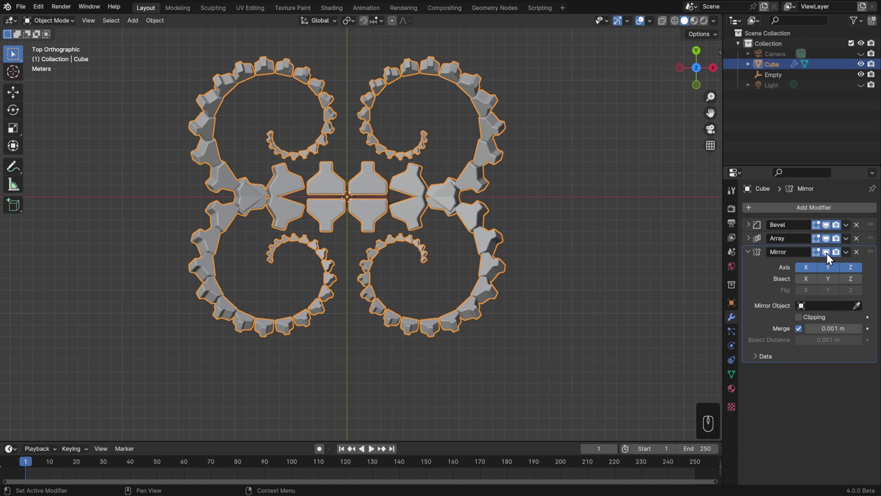
pyautogui.click(832, 258)
pyautogui.click(834, 243)
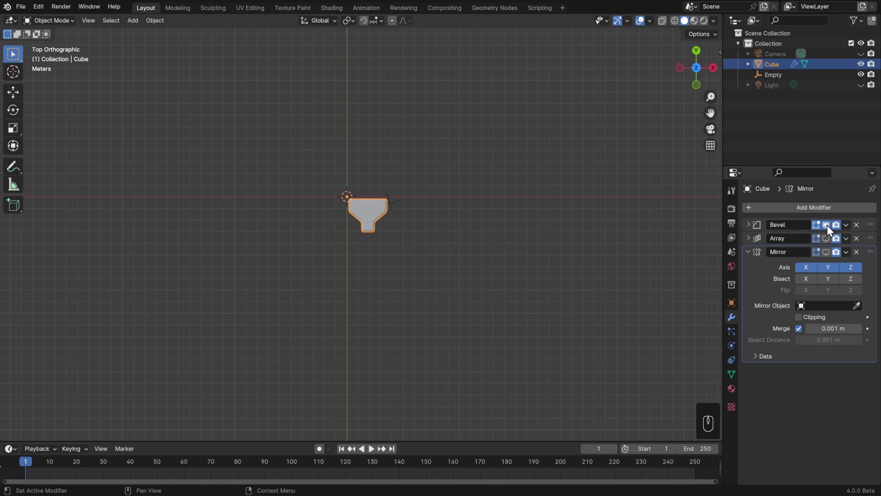
pyautogui.click(833, 229)
pyautogui.click(832, 229)
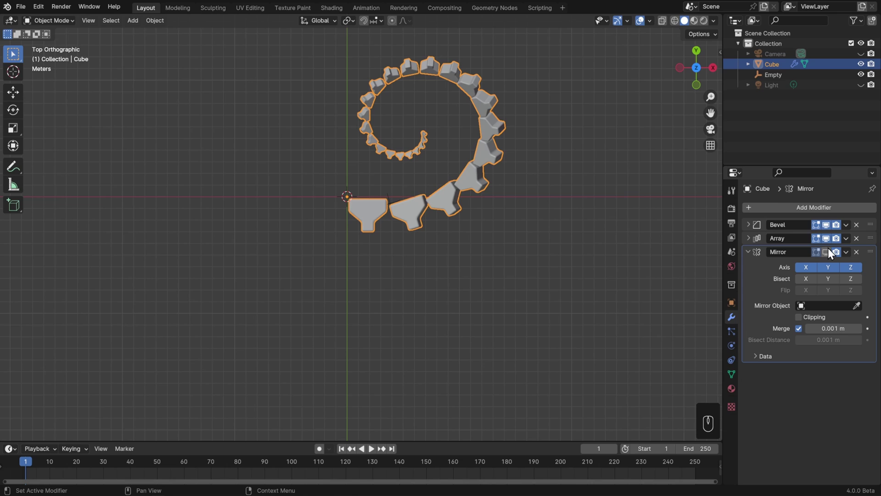
pyautogui.click(833, 254)
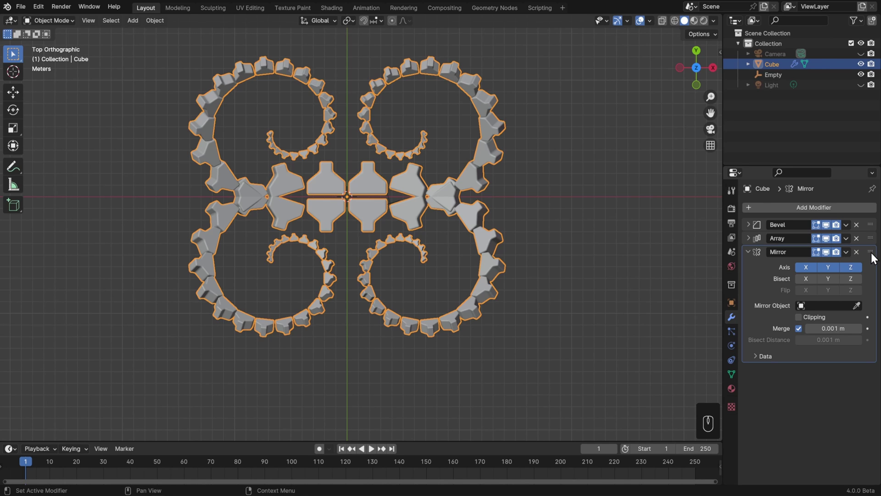
# - Reorder the mirror above the array and toggle the modifiers' viewport visibility
pyautogui.moveTo(877, 256); pyautogui.dragTo(879, 241)
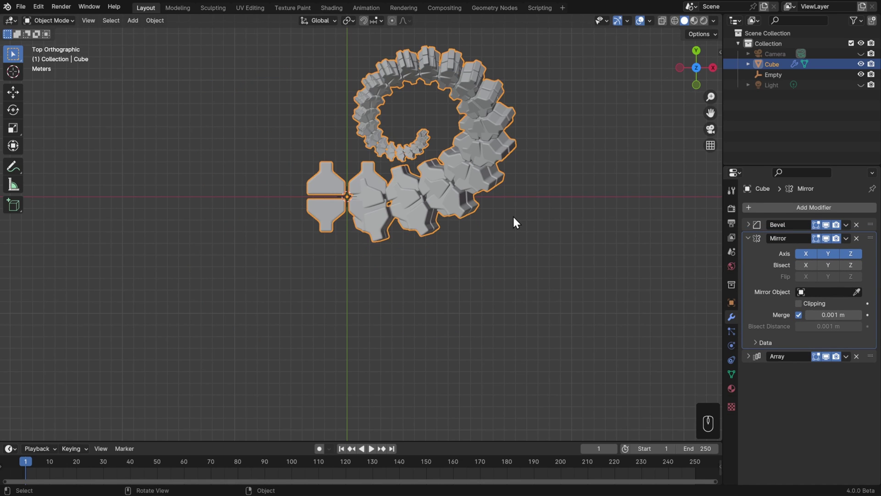
pyautogui.click(831, 361)
pyautogui.click(833, 244)
pyautogui.click(835, 231)
pyautogui.click(834, 231)
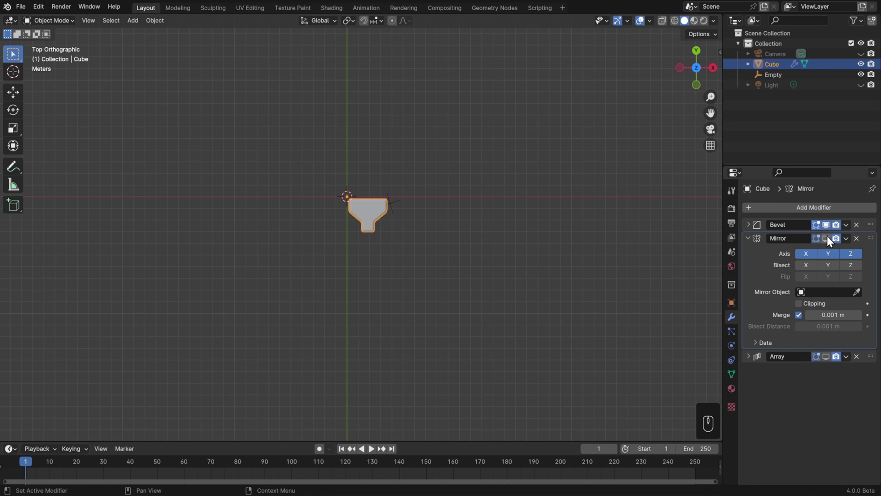
pyautogui.click(832, 241)
pyautogui.moveTo(449, 309); pyautogui.dragTo(484, 215)
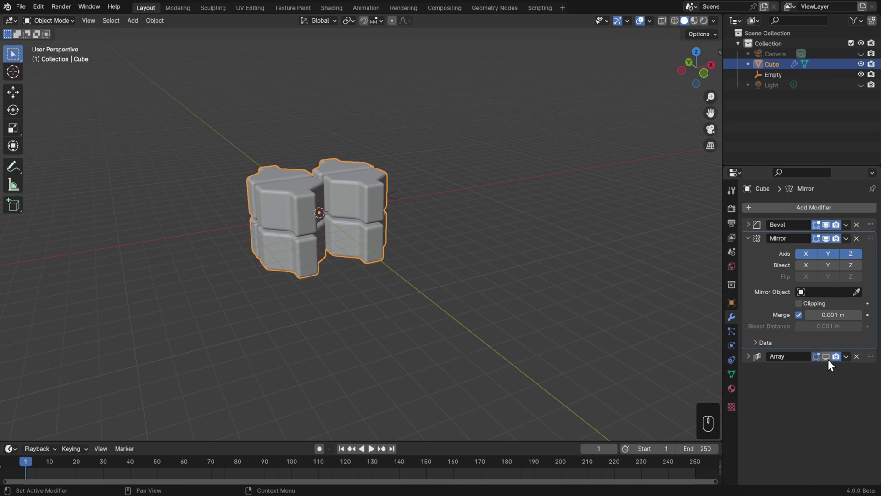
pyautogui.click(833, 365)
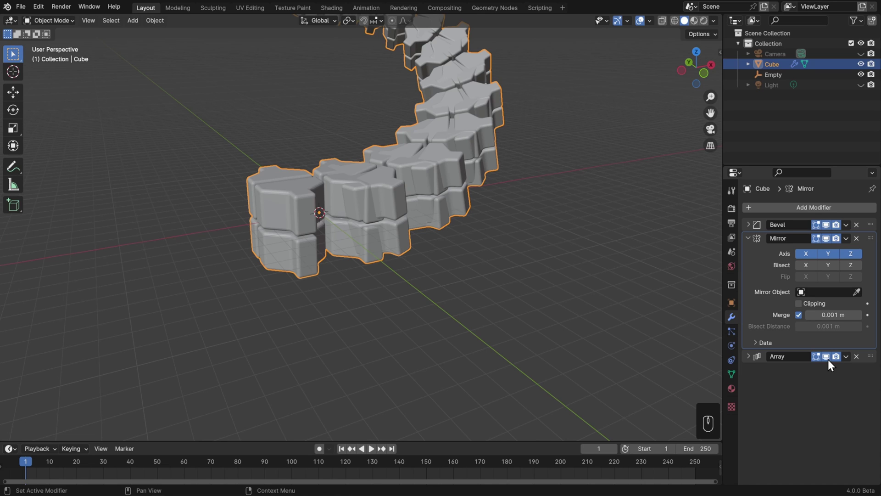
# - Hide the arrayed cube and the other scene objects
pyautogui.click(868, 69)
pyautogui.click(861, 80)
# - Add a Suzanne monkey head mesh to the empty scene
pyautogui.press('shift+a')
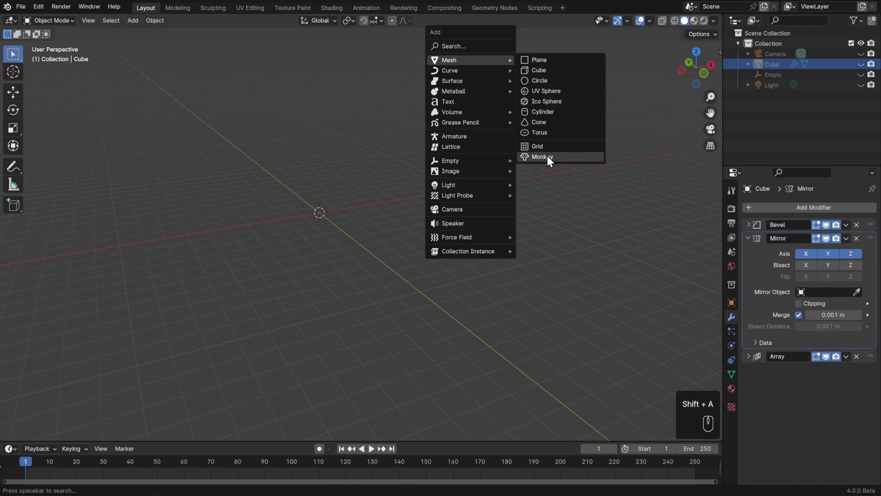
pyautogui.press('KP_Decimal')
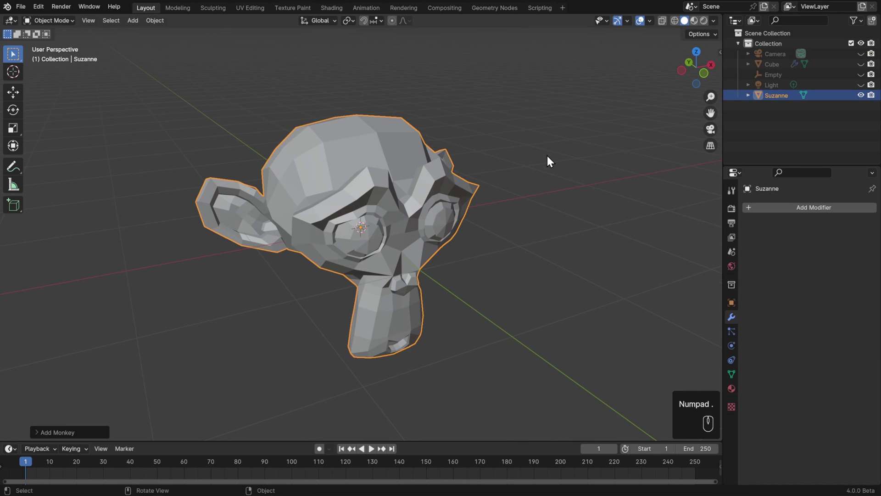
# - Give Suzanne a Subdivision Surface modifier at viewport level 2 and shade her smooth
pyautogui.moveTo(797, 212); pyautogui.dragTo(694, 352)
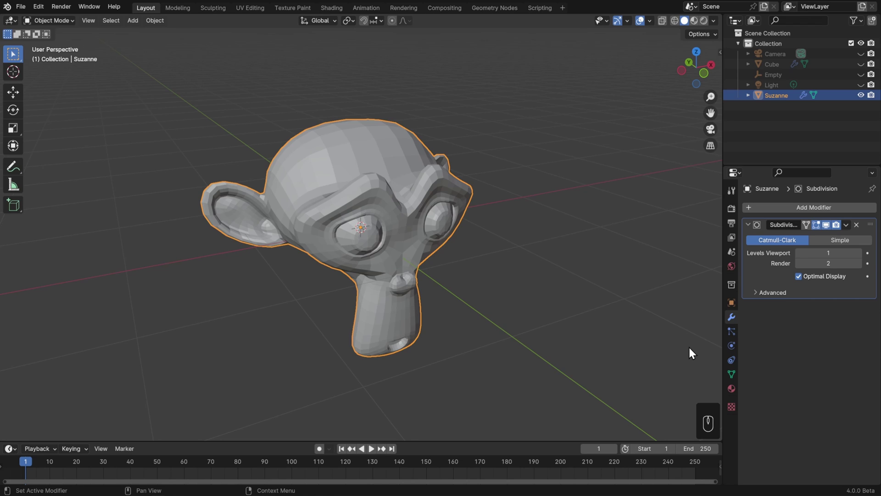
pyautogui.click(866, 258)
pyautogui.click(865, 258)
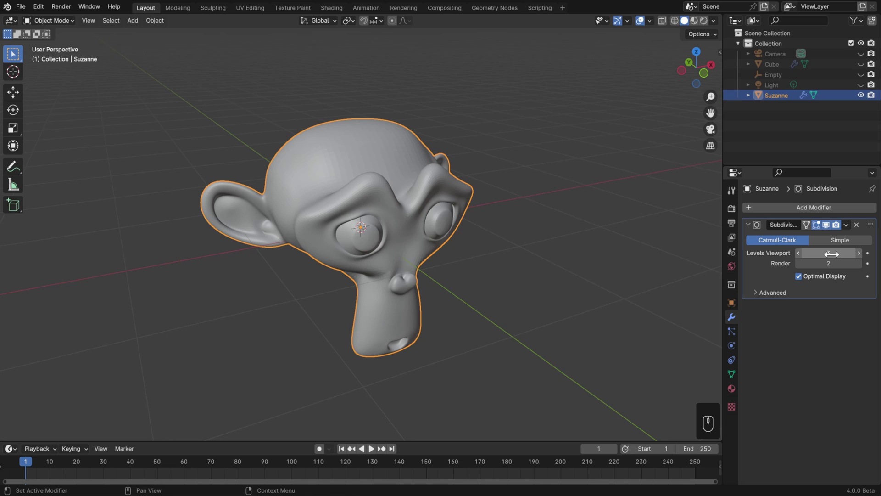
pyautogui.click(804, 257)
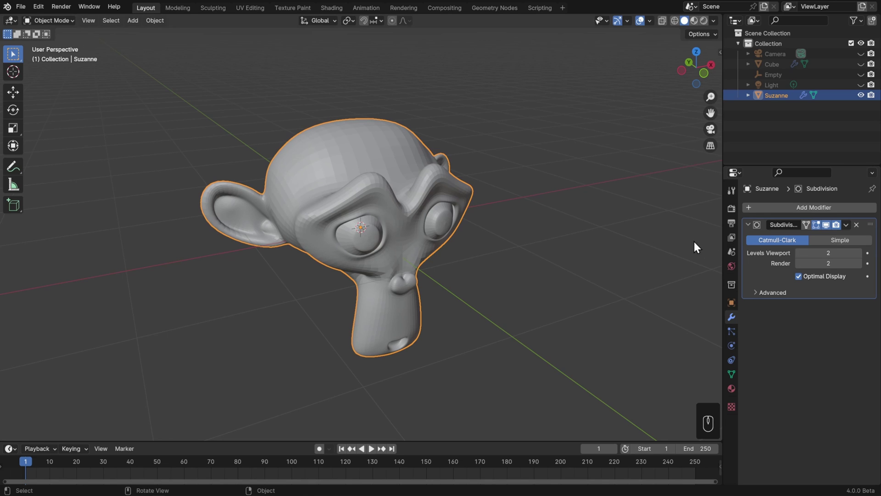
pyautogui.moveTo(593, 215); pyautogui.dragTo(592, 197)
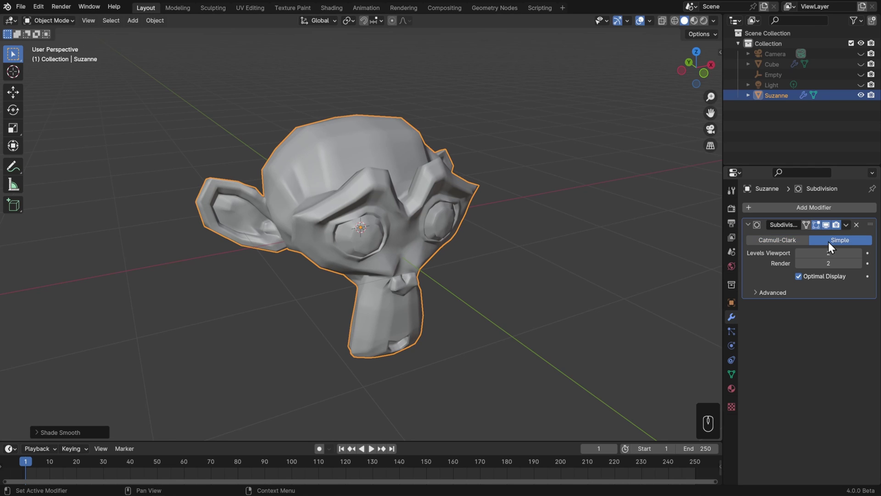
# - In wireframe with Optimal Display off, try level 4, then set level 2 Catmull-Clark
pyautogui.click(677, 25)
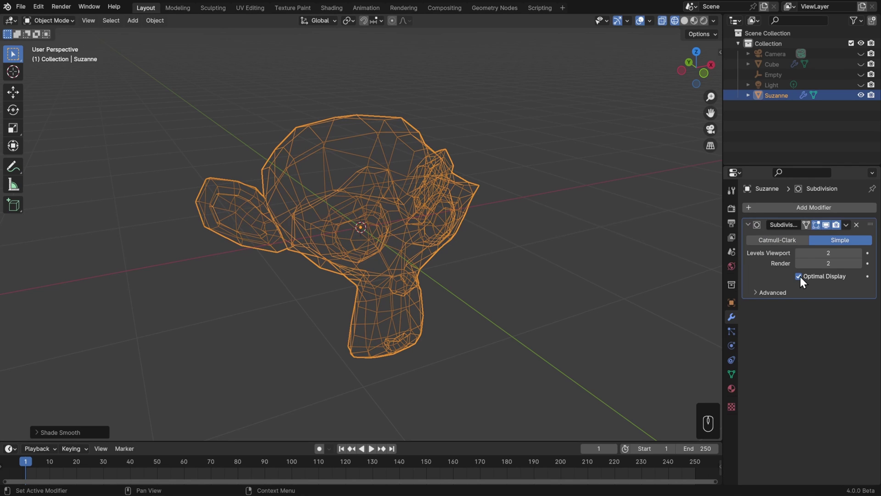
pyautogui.click(805, 281)
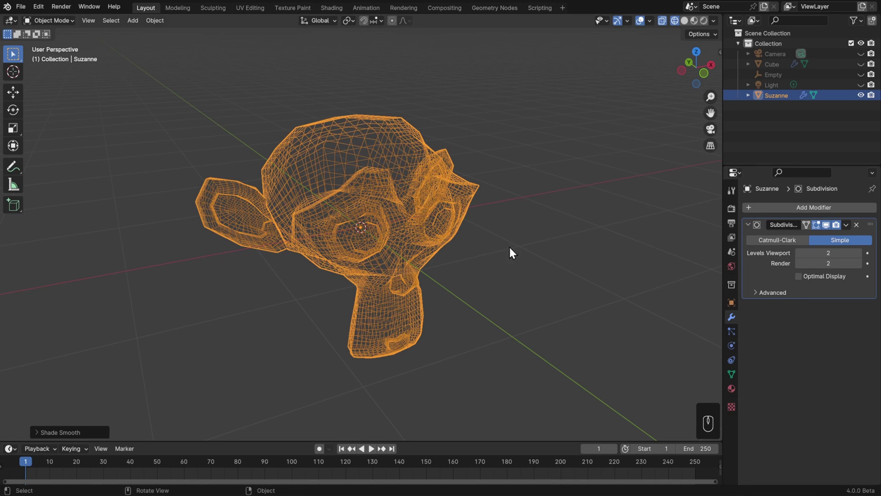
pyautogui.moveTo(535, 251); pyautogui.dragTo(480, 265)
pyautogui.click(866, 258)
pyautogui.click(807, 259)
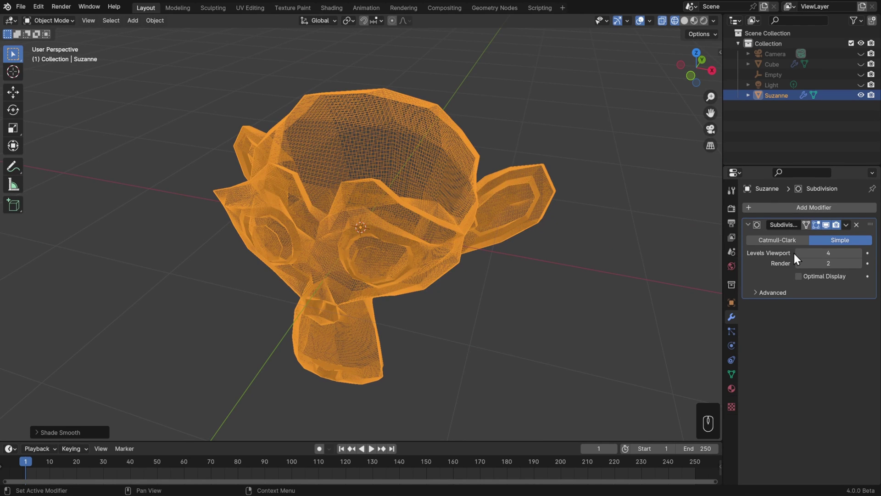
pyautogui.doubleClick(800, 258)
pyautogui.click(793, 249)
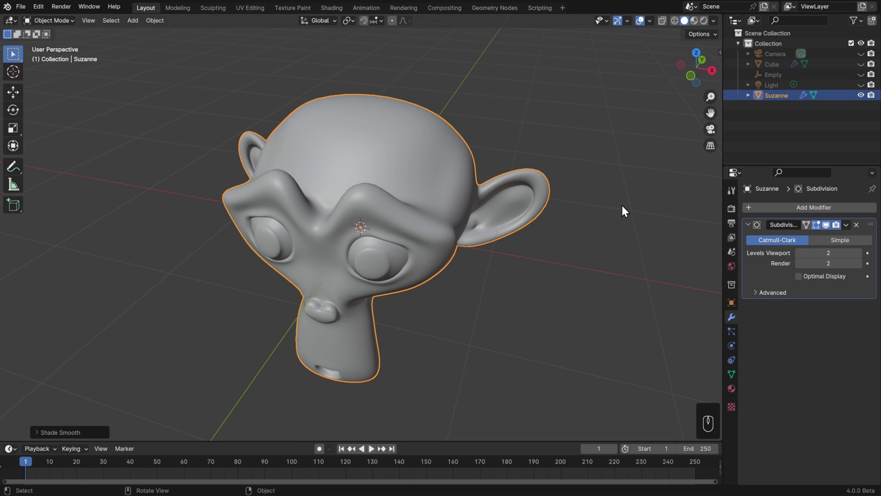
# - Try subdivision levels 0, 1 and 5 via Ctrl shortcuts, remove the modifier, re-add at level 2
pyautogui.press('ctrl+0')
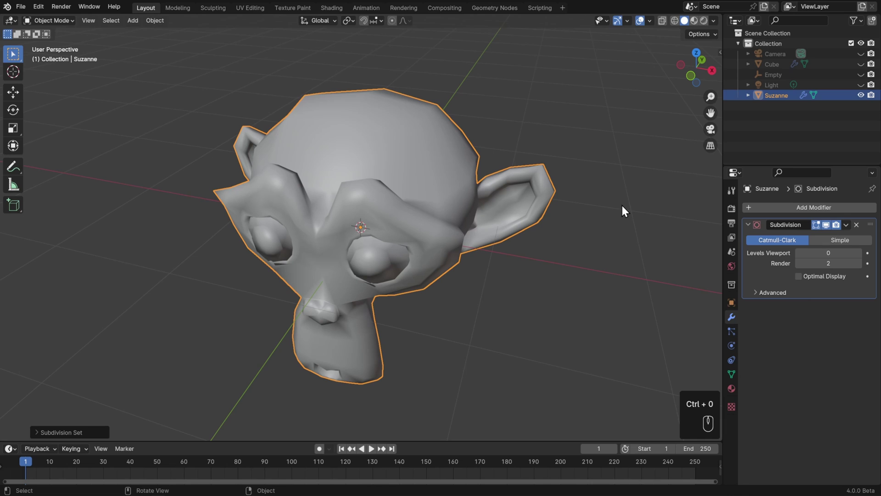
pyautogui.press('ctrl+1')
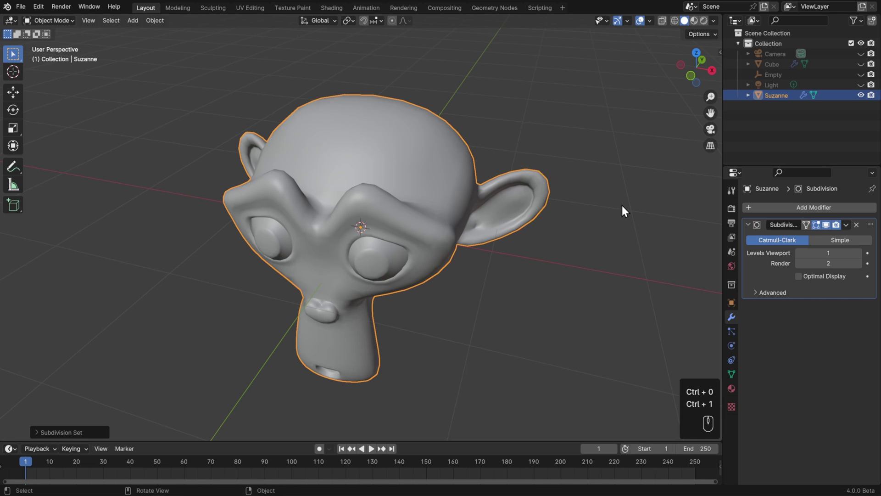
pyautogui.press('ctrl+5')
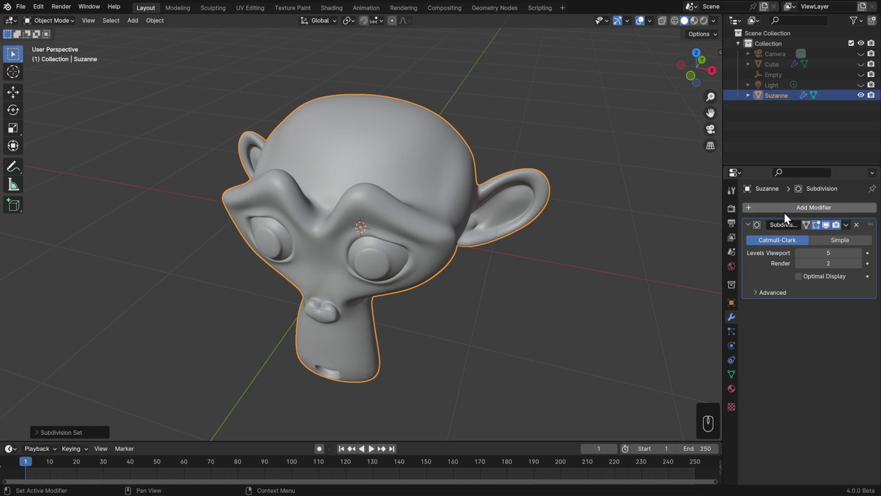
pyautogui.click(865, 228)
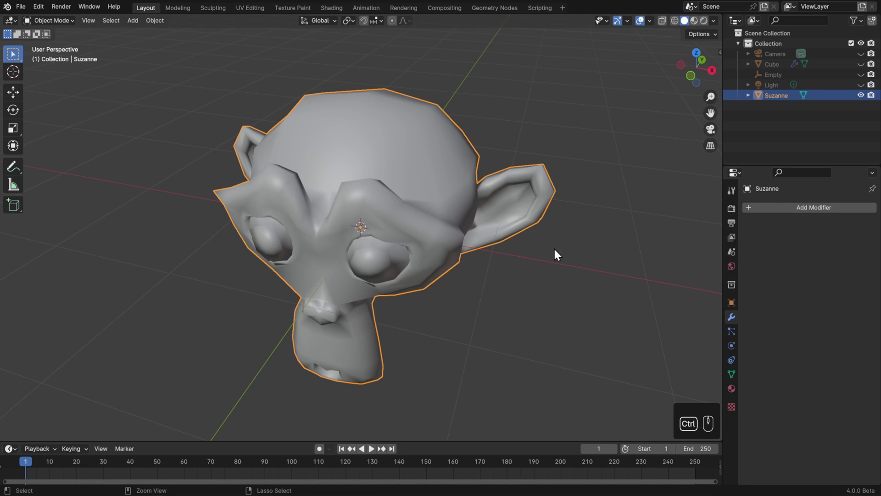
pyautogui.press('ctrl+2')
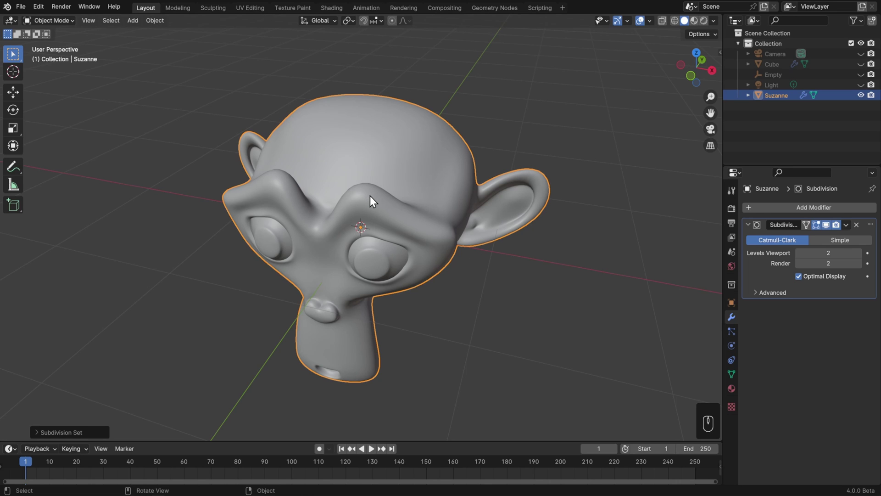
# - Enter Edit Mode on Suzanne, test moving and deleting geometry, then undo the stray edits
pyautogui.press('Tab')
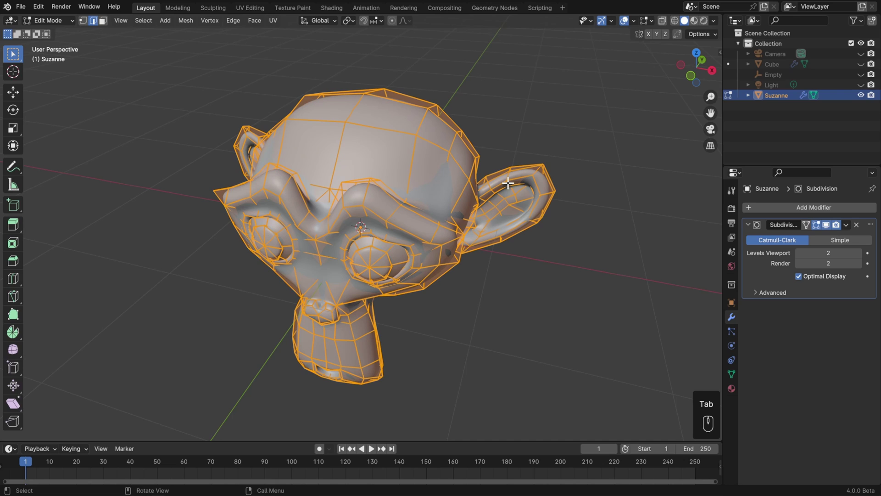
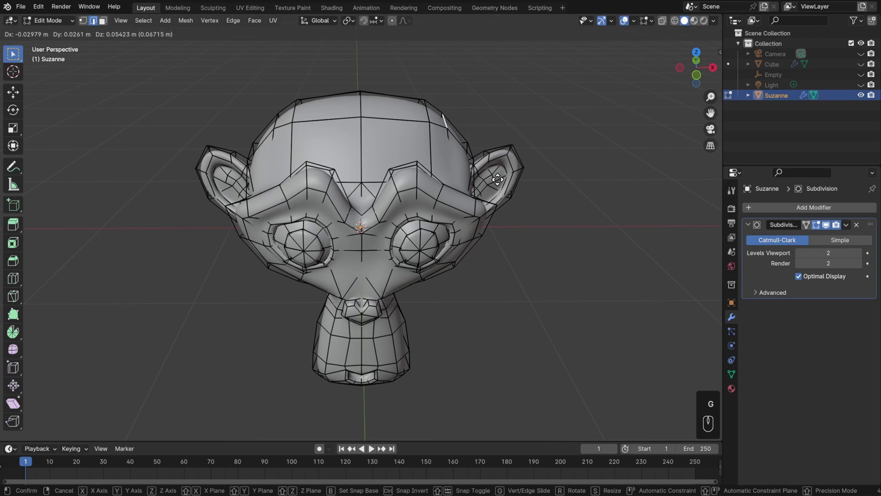
pyautogui.press('Escape')
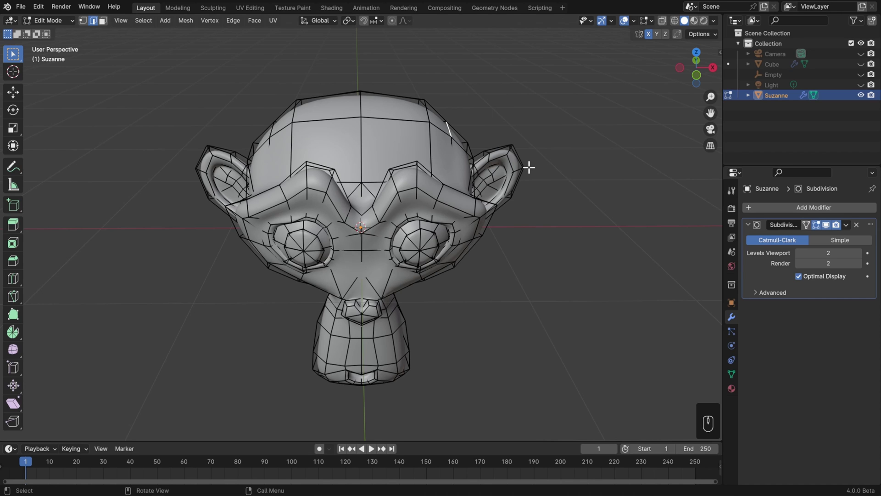
pyautogui.press('Delete')
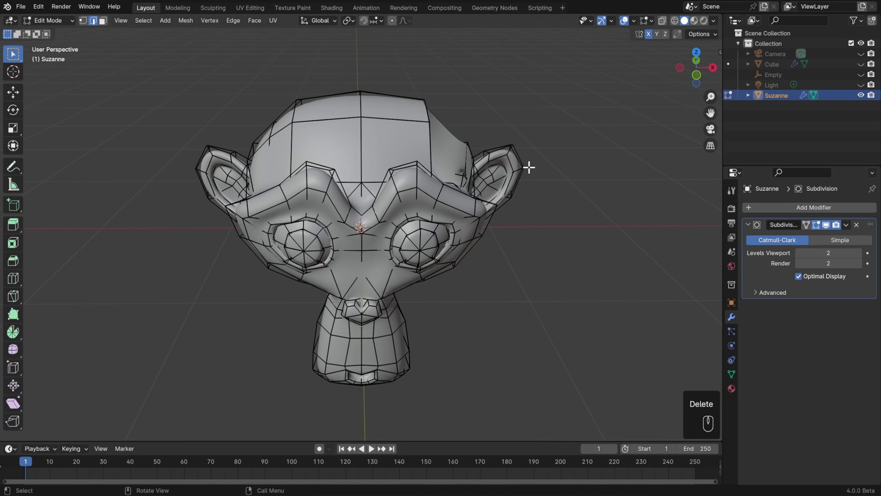
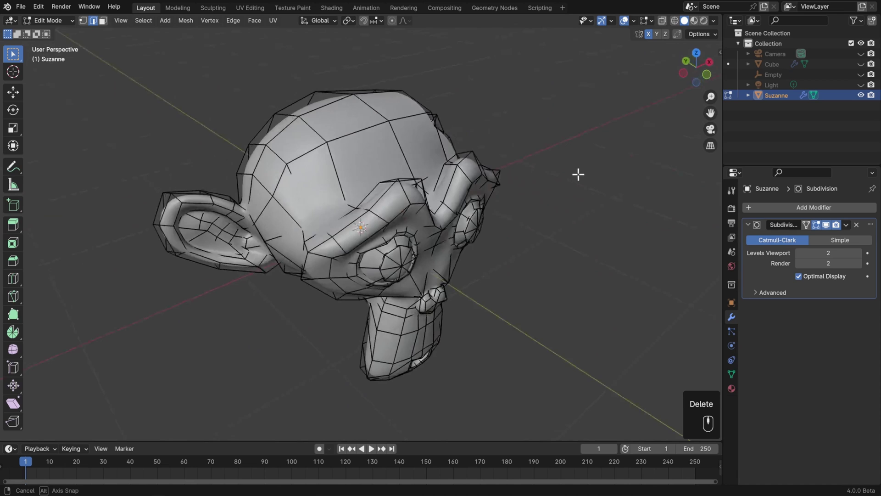
pyautogui.press('ctrl+z')
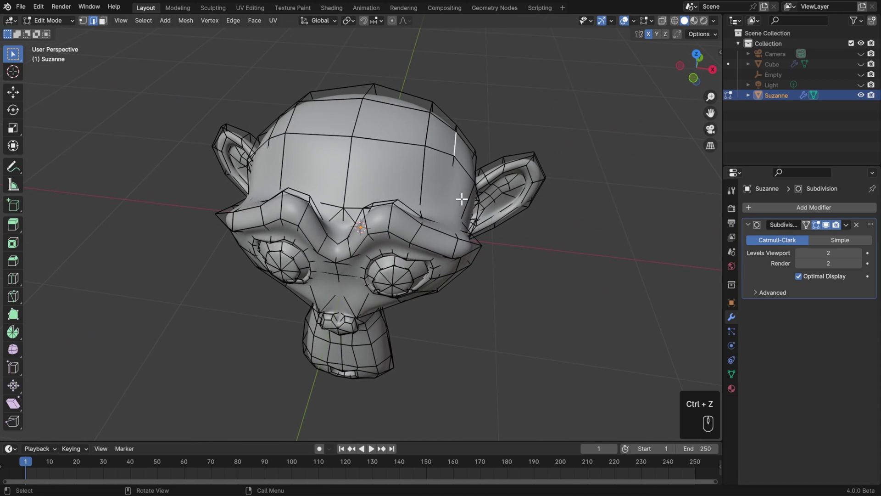
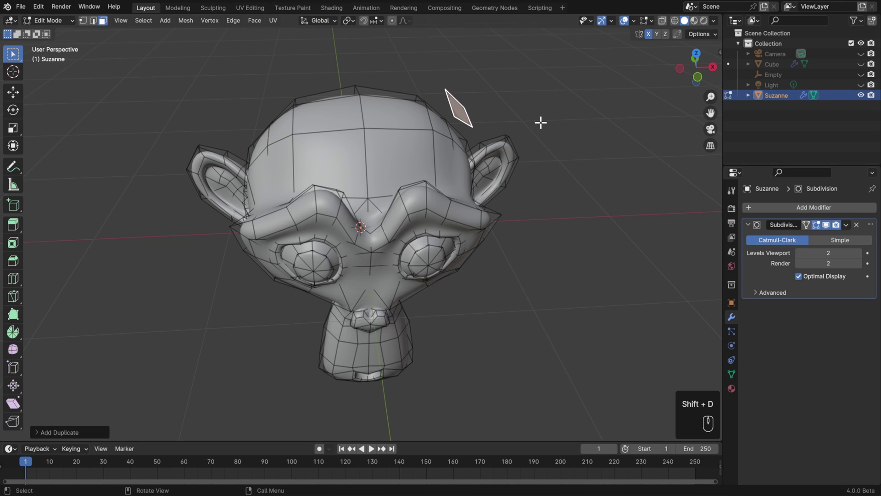
pyautogui.press('Delete')
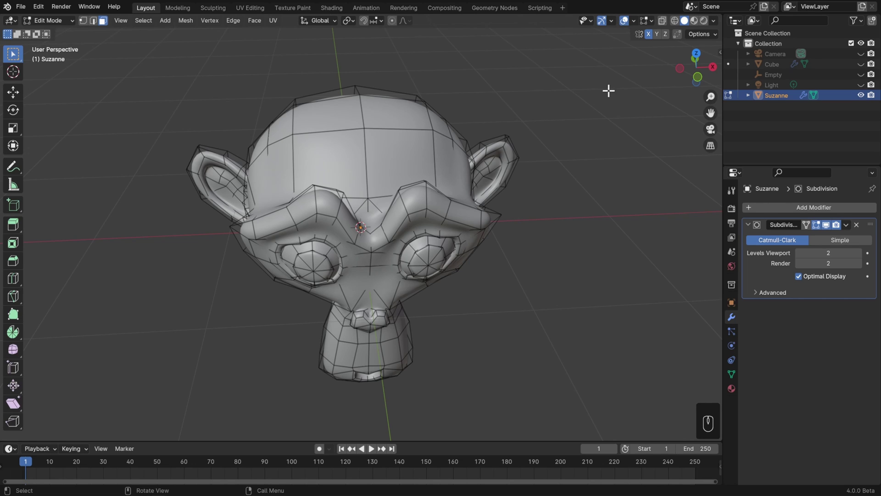
# - Bring up the Add Modifier list for Suzanne
pyautogui.click(654, 39)
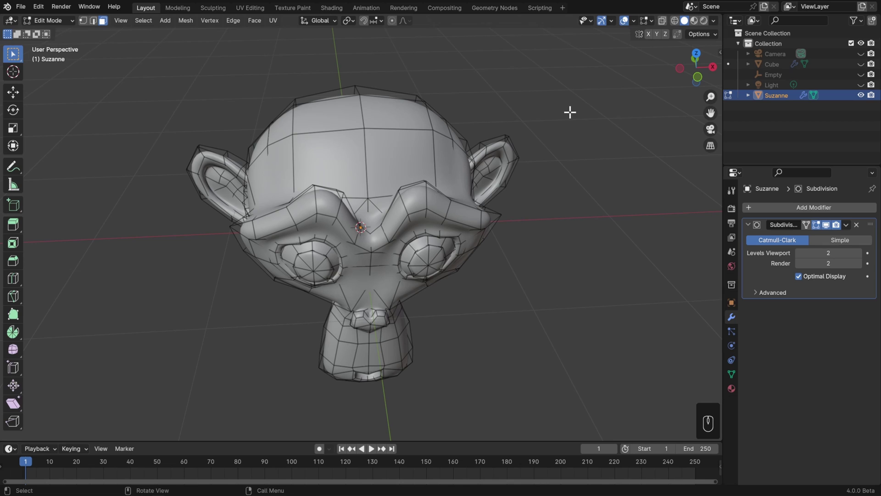
# - Add an X-axis Mirror modifier after Subdivision, then select all and test-move the mesh, cancelling the move
pyautogui.click(797, 210)
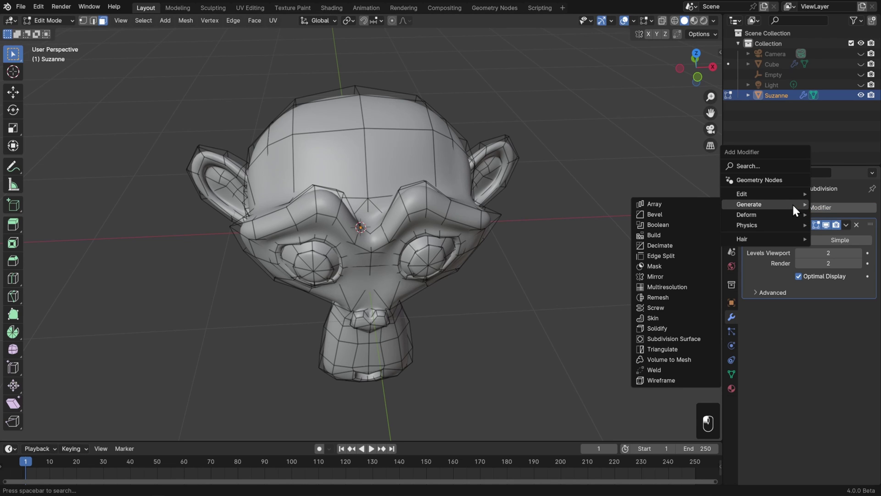
pyautogui.press('r')
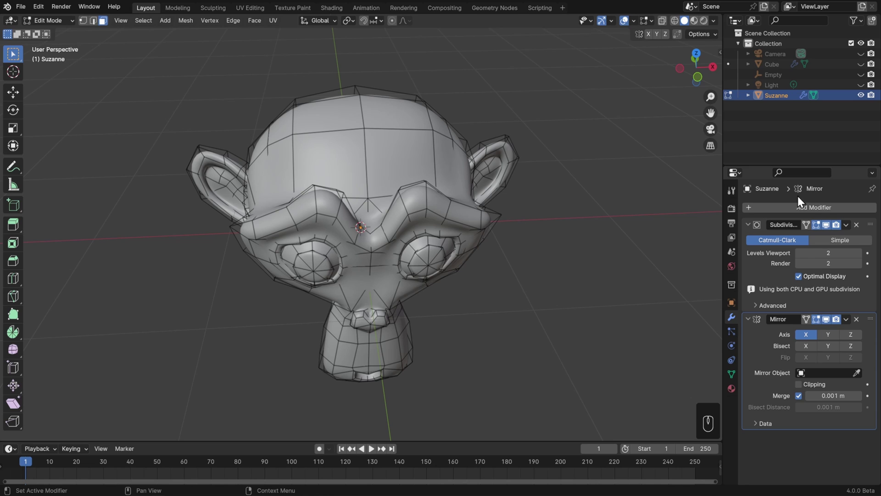
pyautogui.press('a')
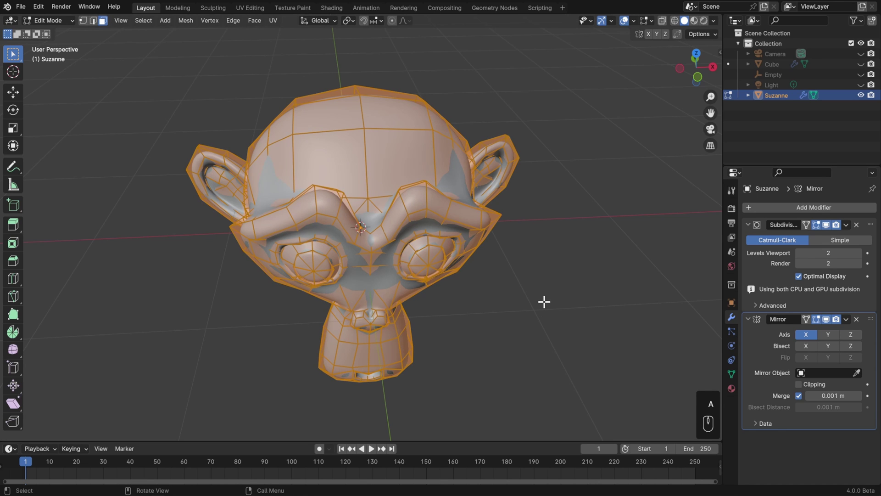
pyautogui.press('g')
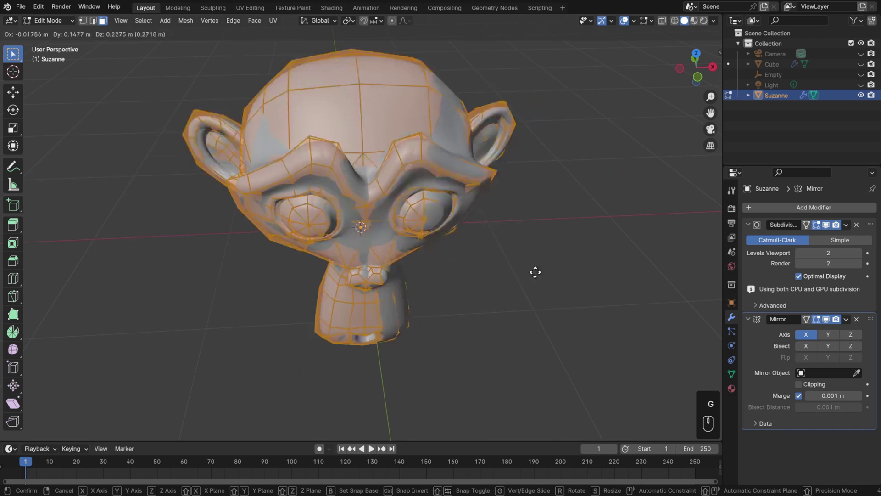
pyautogui.press('Escape')
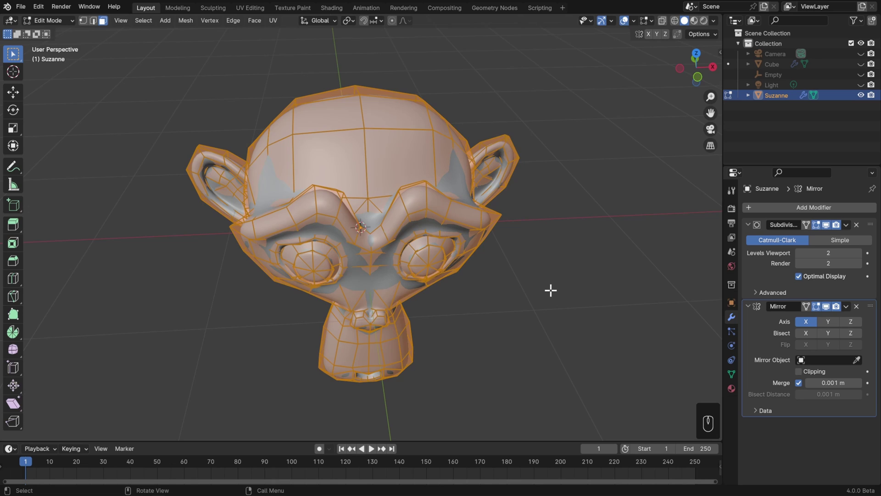
# - From front view in vertex select, delete Suzanne's left-half vertices, then test-move the remaining half and cancel
pyautogui.press('KP_1')
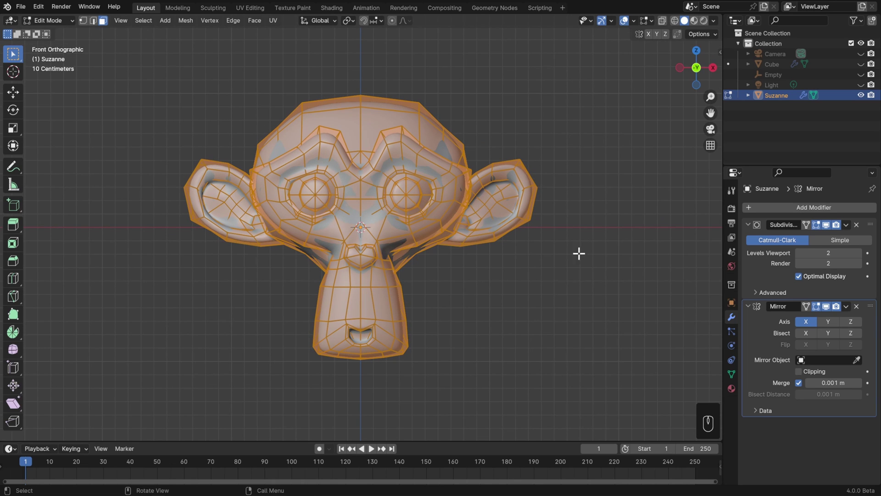
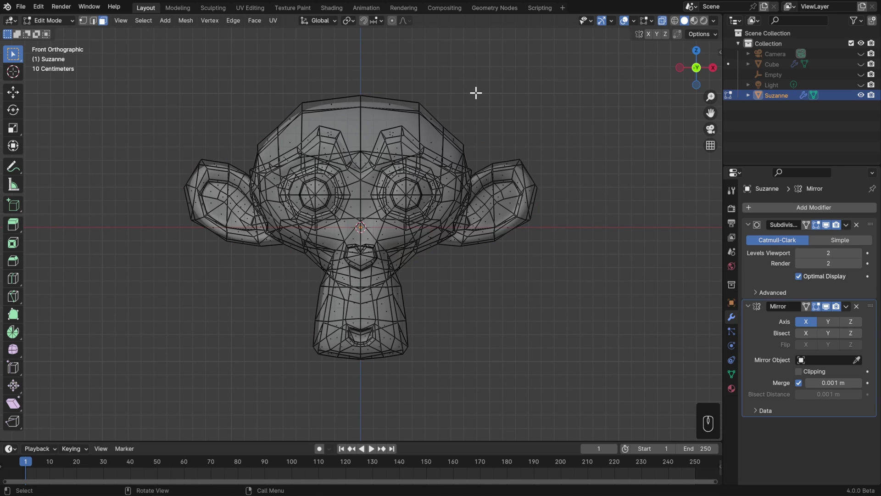
pyautogui.press('1')
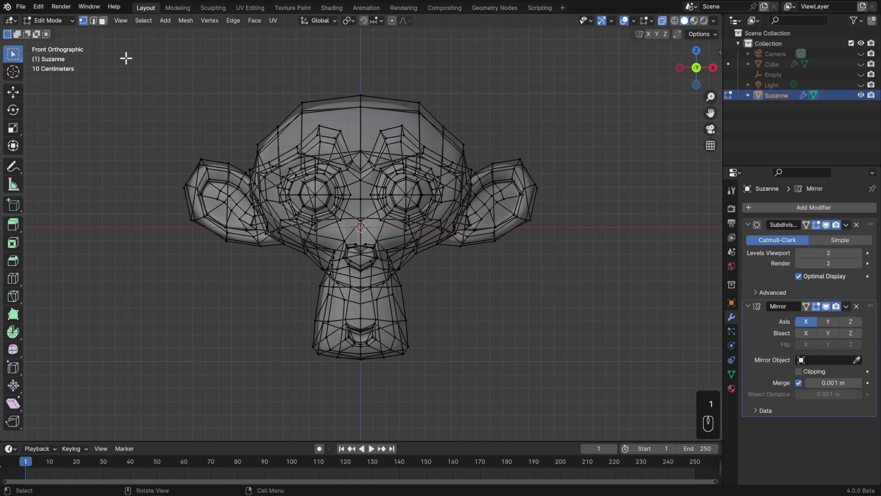
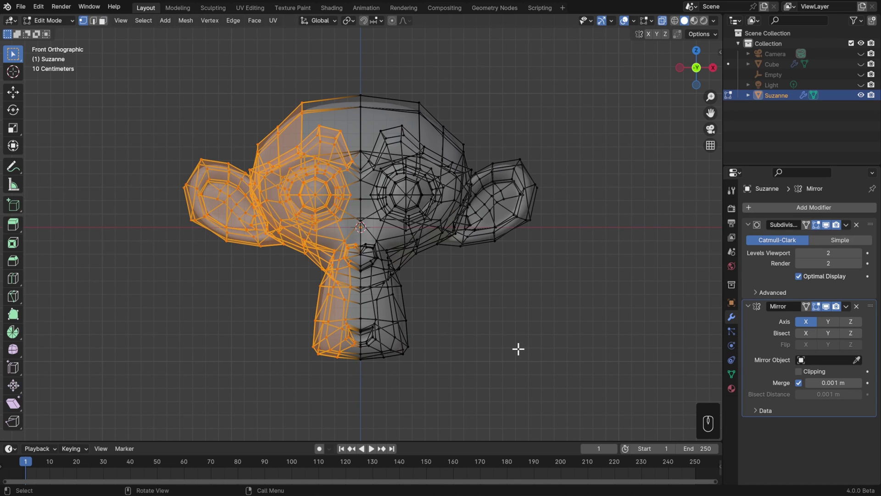
pyautogui.press('Delete')
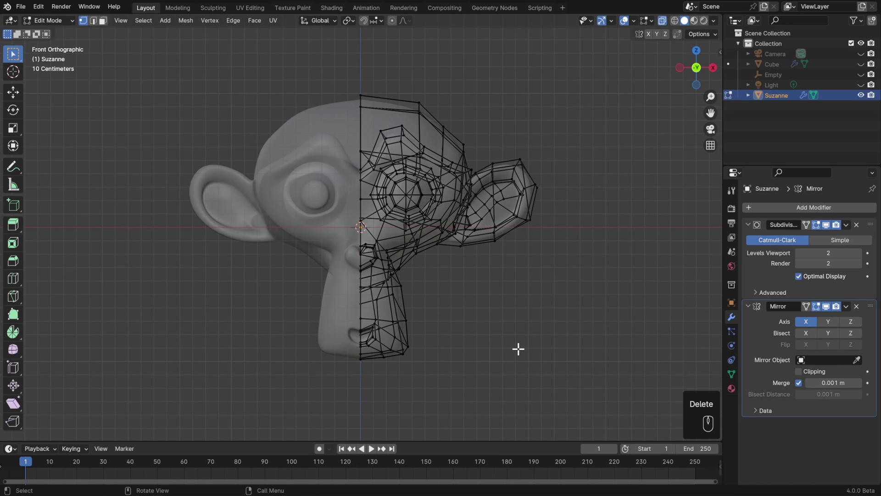
pyautogui.press('a')
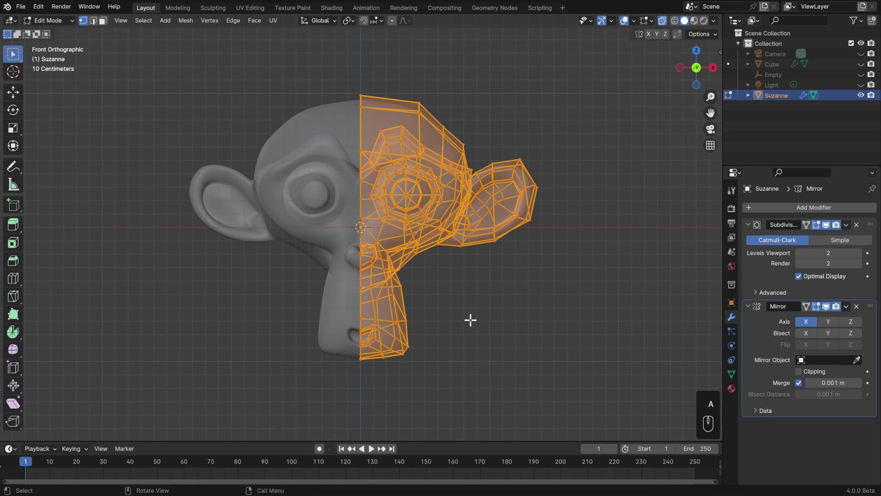
pyautogui.press('g')
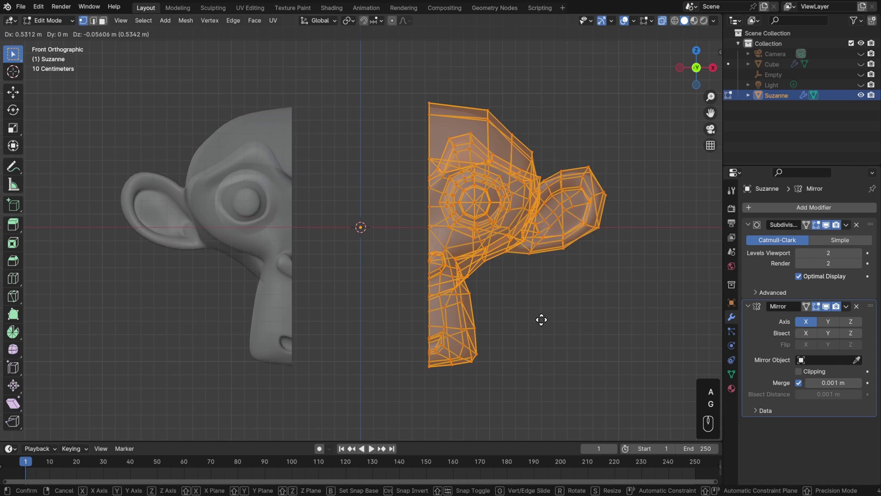
pyautogui.press('Escape')
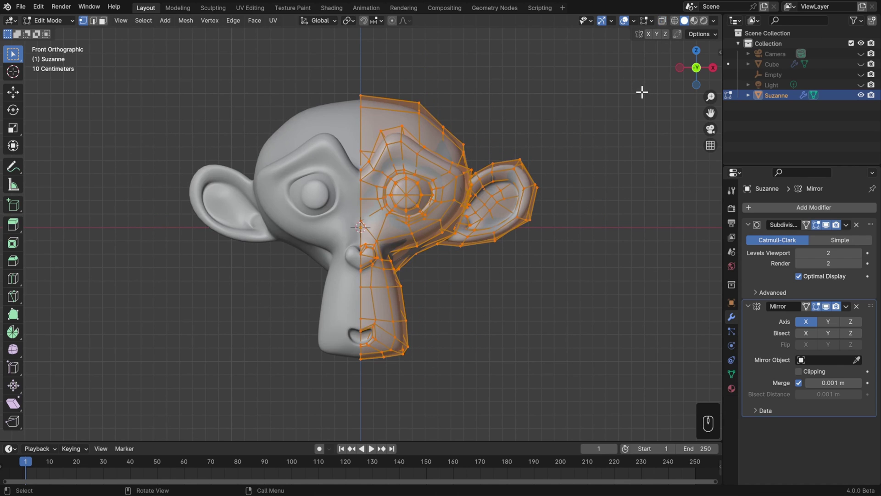
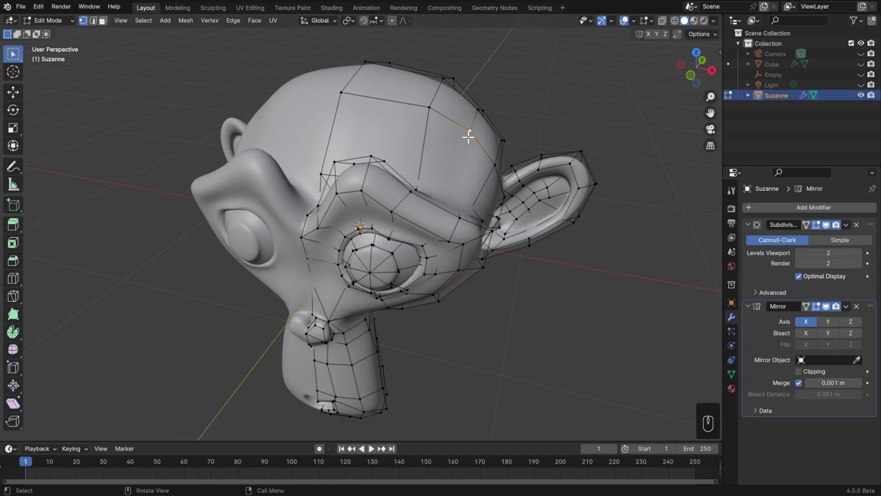
# - Move the remaining half and a forehead seam edge off the centre line, undoing to return them to centre
pyautogui.press('Delete')
pyautogui.press('ctrl+z')
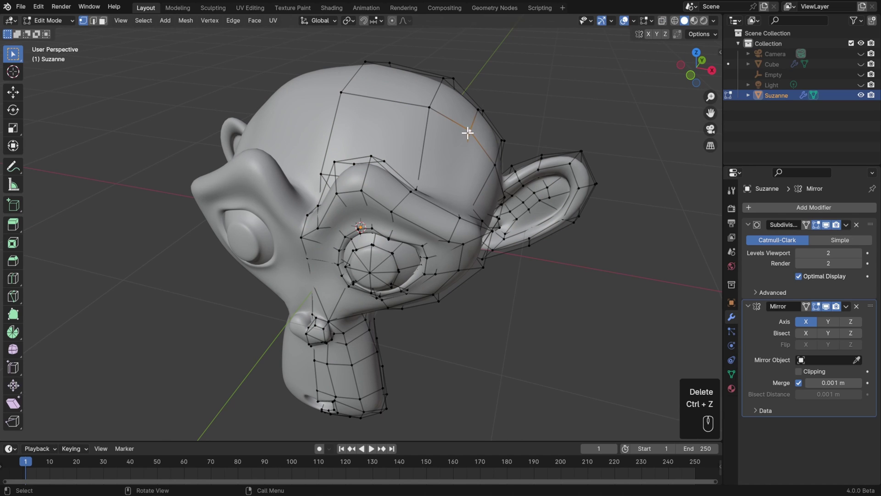
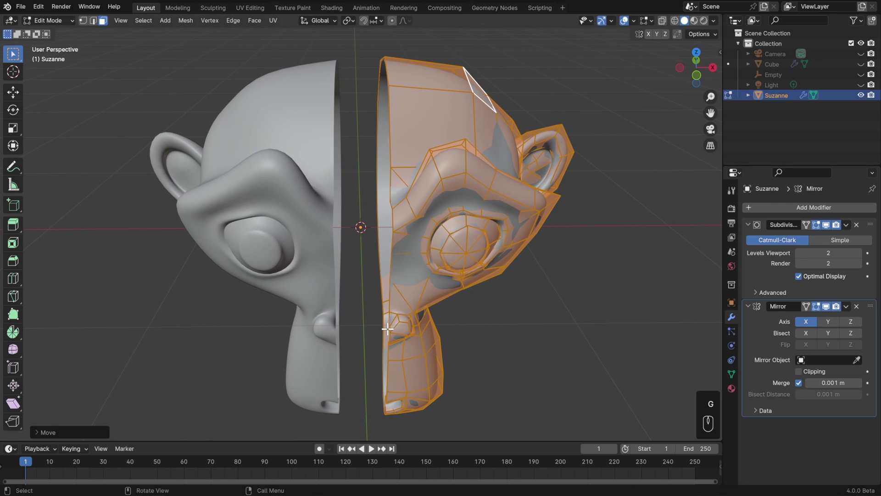
pyautogui.press('g')
pyautogui.press('ctrl+z')
pyautogui.press('ctrl+z')
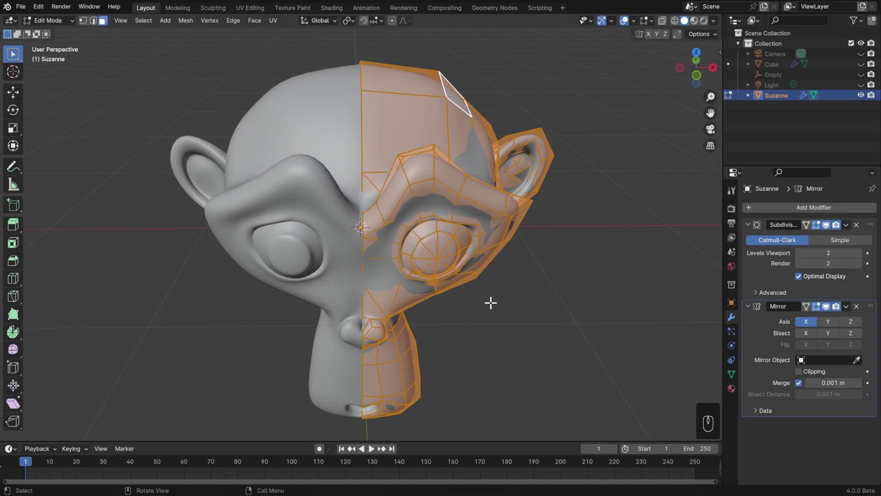
pyautogui.press('1')
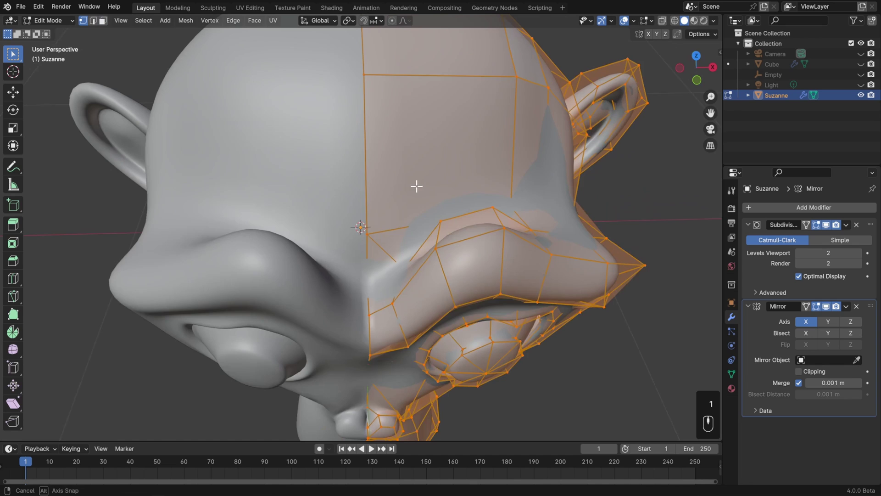
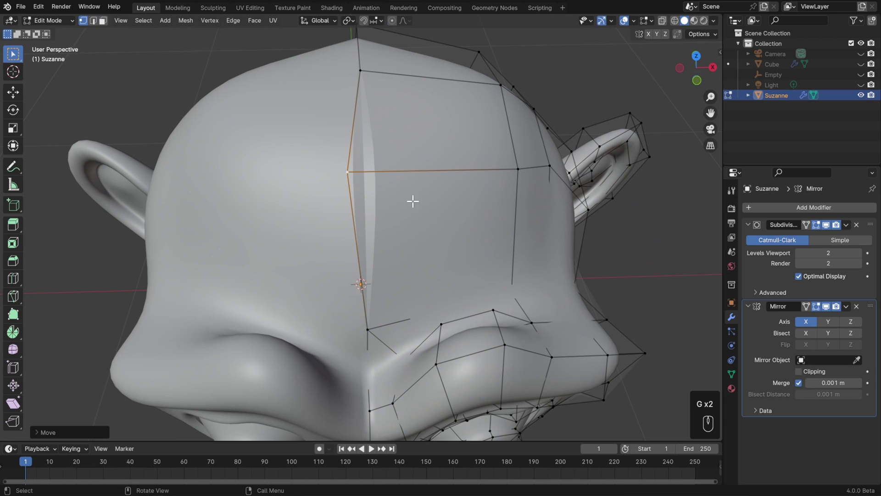
# - Undo the seam pull, enable Clipping on the Mirror modifier and test-move seam vertices along the midline
pyautogui.press('ctrl+z')
pyautogui.press('ctrl+z')
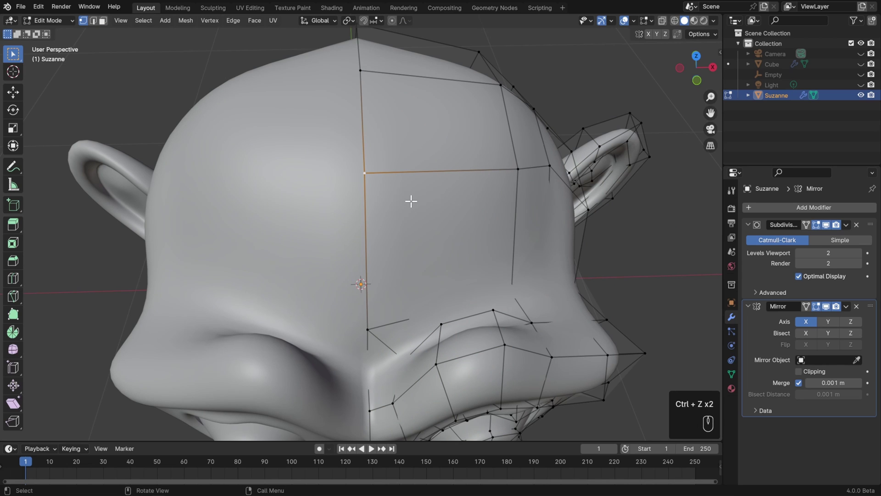
pyautogui.click(806, 376)
pyautogui.press('g')
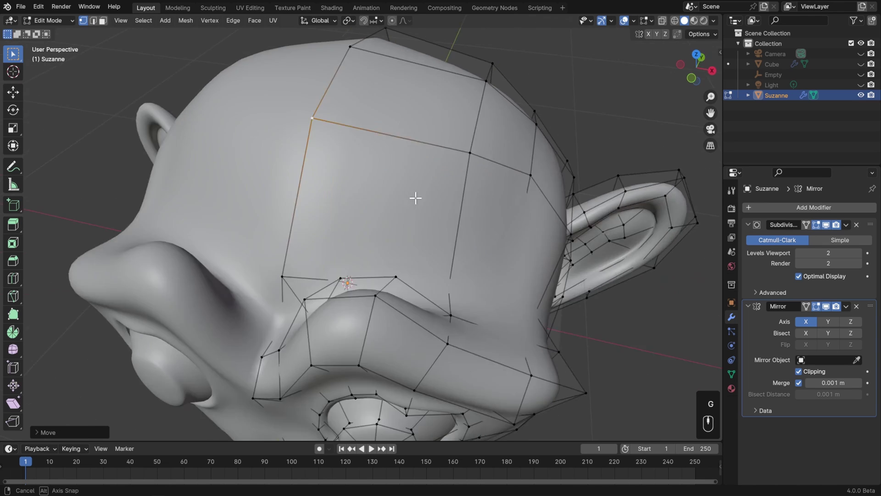
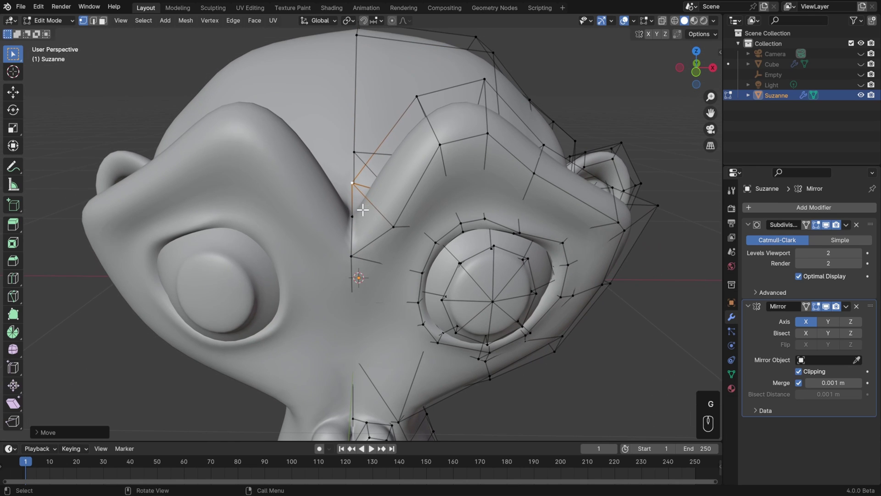
pyautogui.press('g')
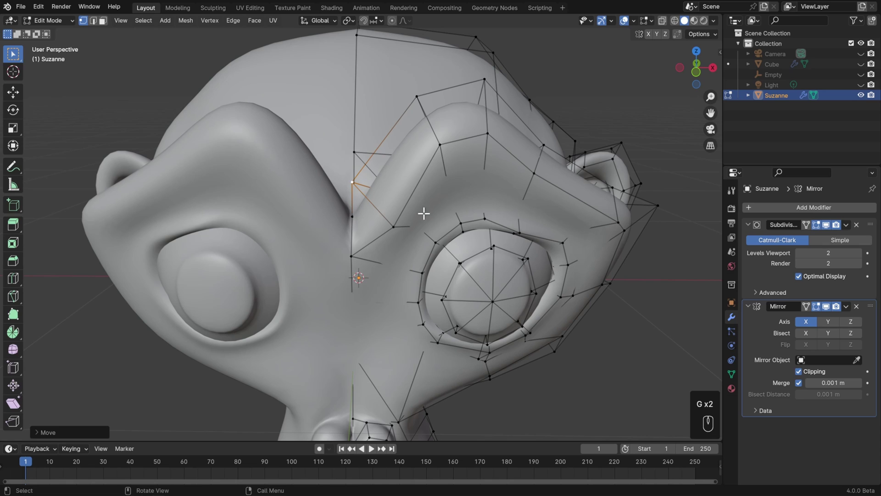
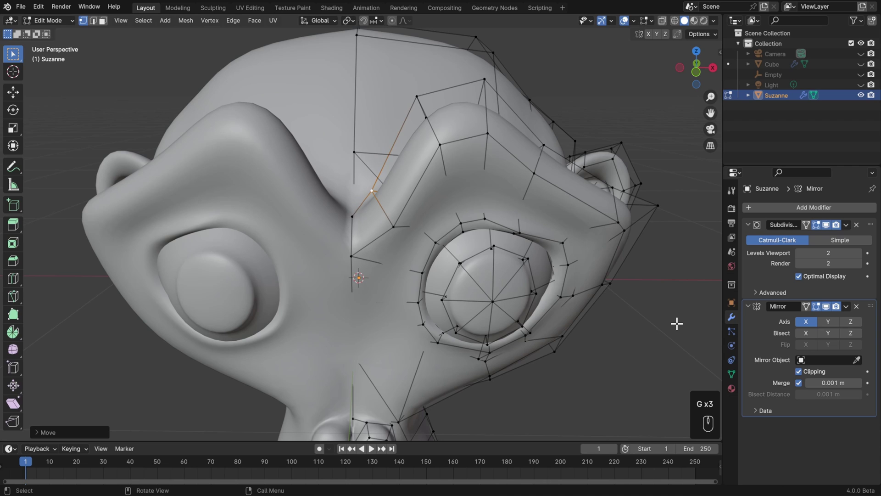
# - In Object Mode, drag Mirror above Subdivision Surface, toggling each modifier's viewport display to compare
pyautogui.press('Tab')
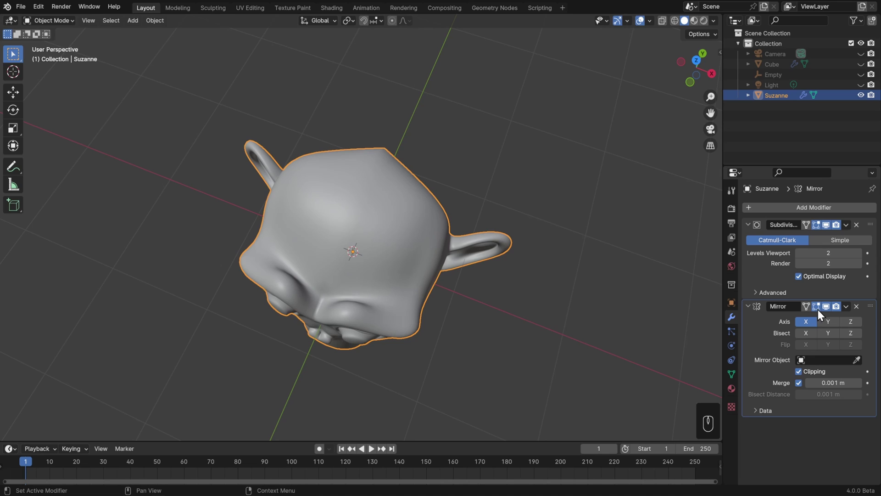
pyautogui.click(829, 311)
pyautogui.moveTo(432, 311); pyautogui.dragTo(460, 238)
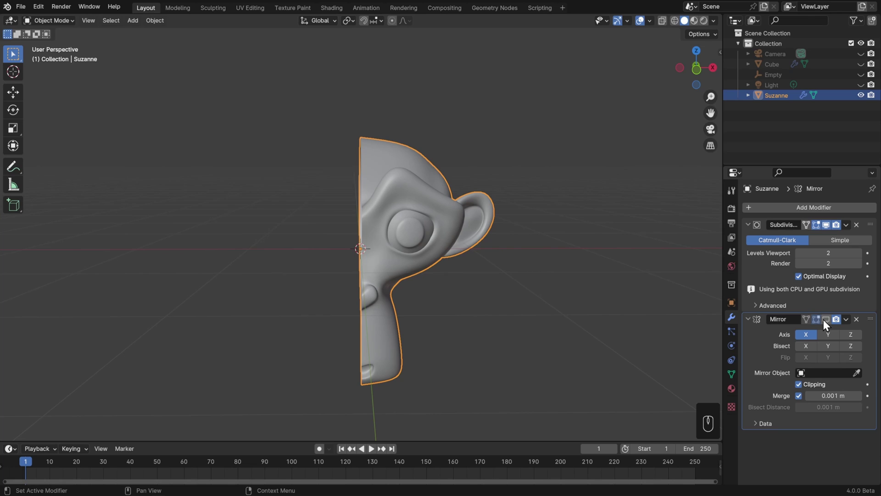
pyautogui.click(828, 324)
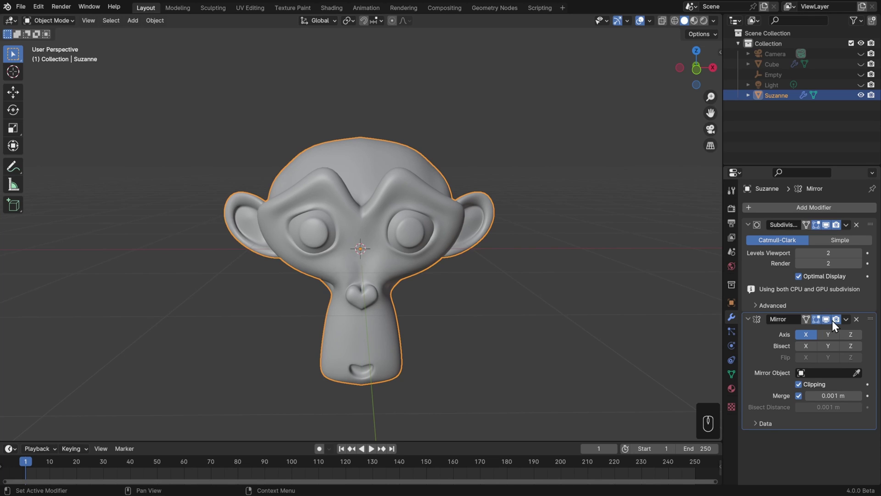
pyautogui.moveTo(873, 320); pyautogui.dragTo(875, 222)
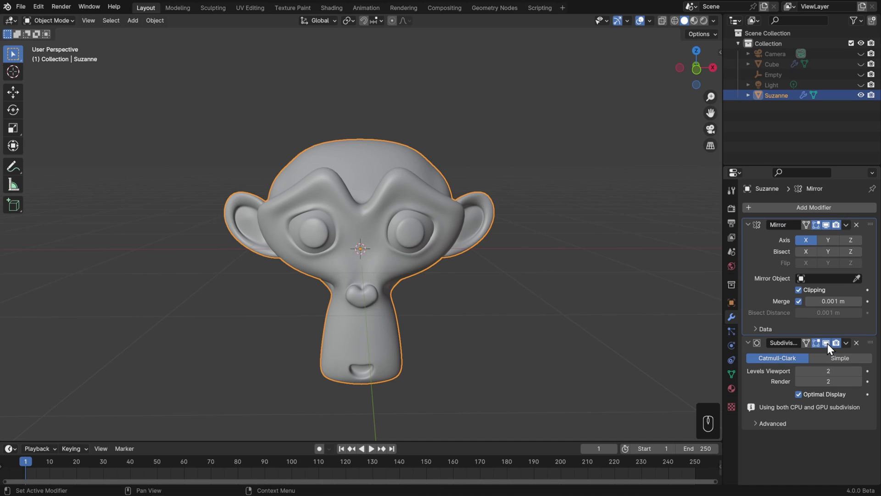
pyautogui.click(831, 346)
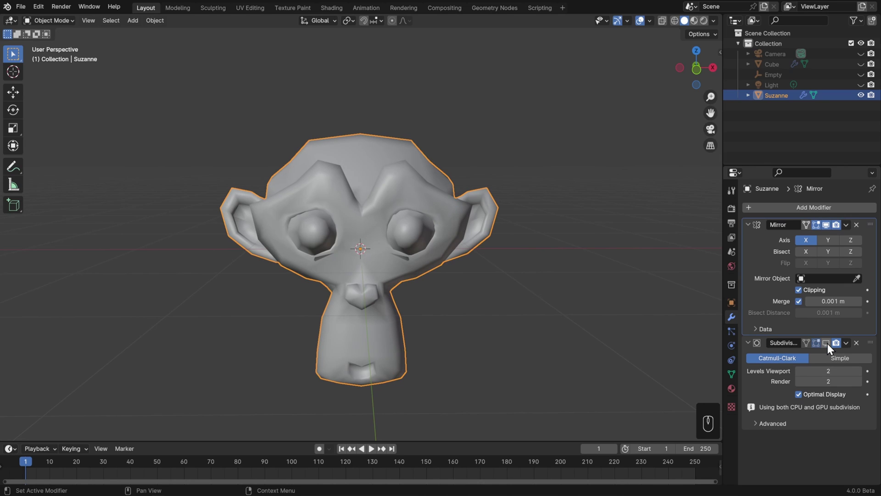
pyautogui.click(831, 346)
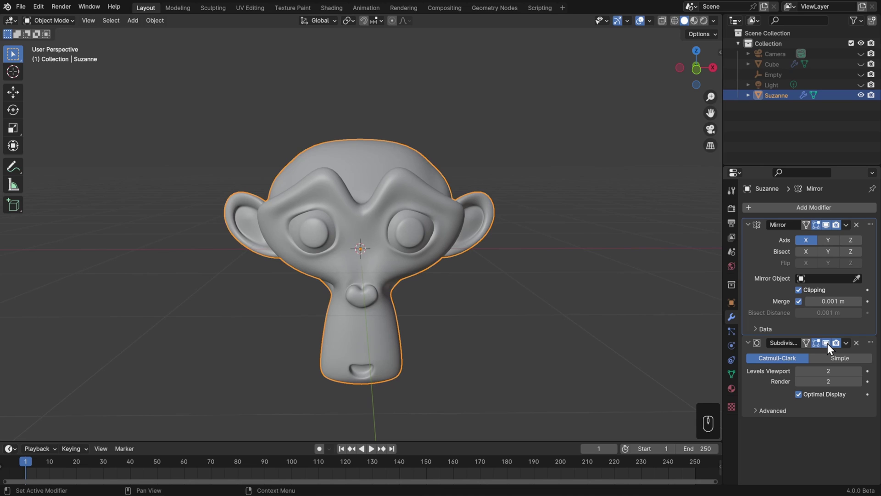
# - Apply the Mirror modifier with Ctrl+A so only Subdivision Surface remains on the full head
pyautogui.click(831, 346)
pyautogui.moveTo(853, 227); pyautogui.dragTo(835, 242)
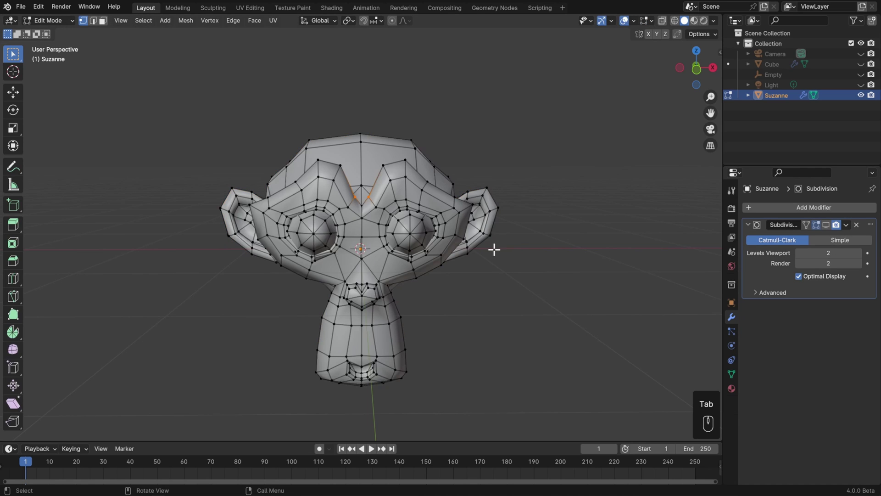
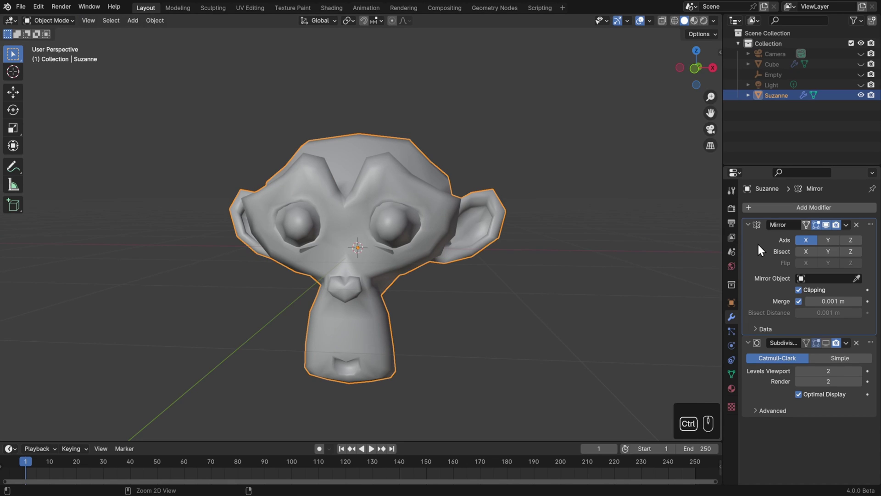
pyautogui.press('ctrl+a')
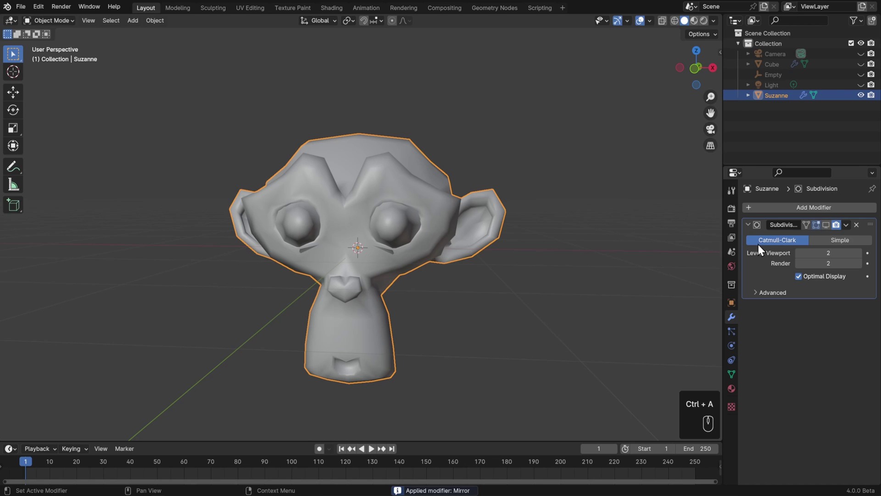